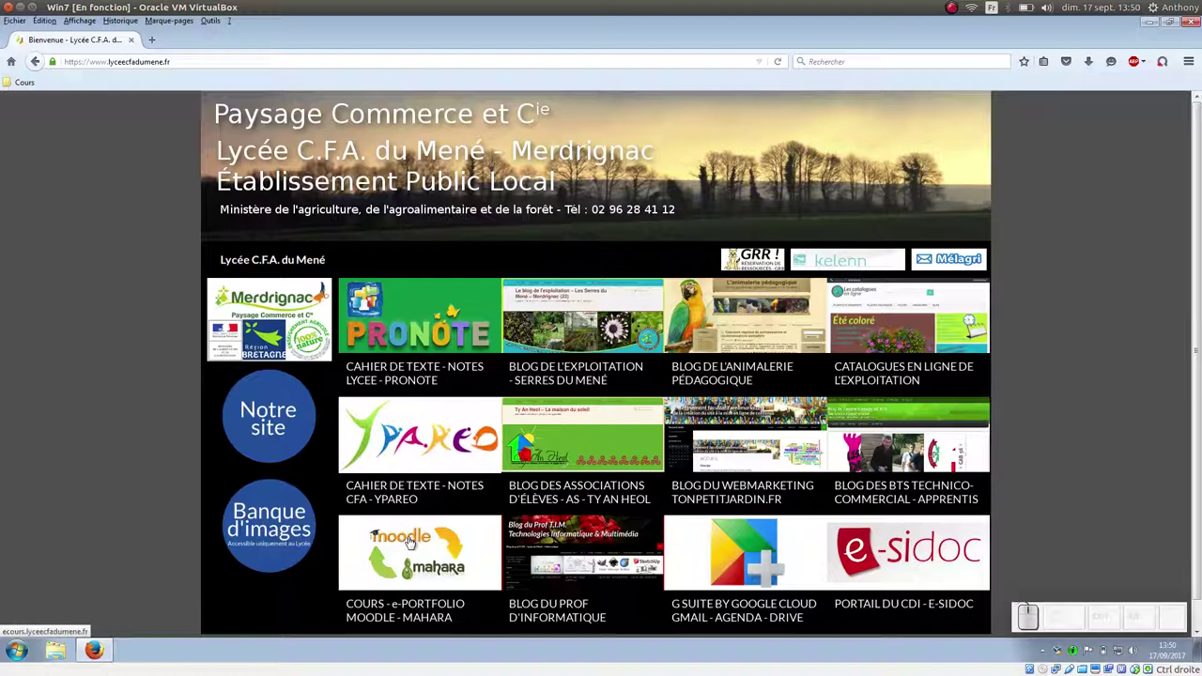
# Step: Go to the e-portfolio Moodle-Mahara course site and its eCours login page
pyautogui.click(436, 541)
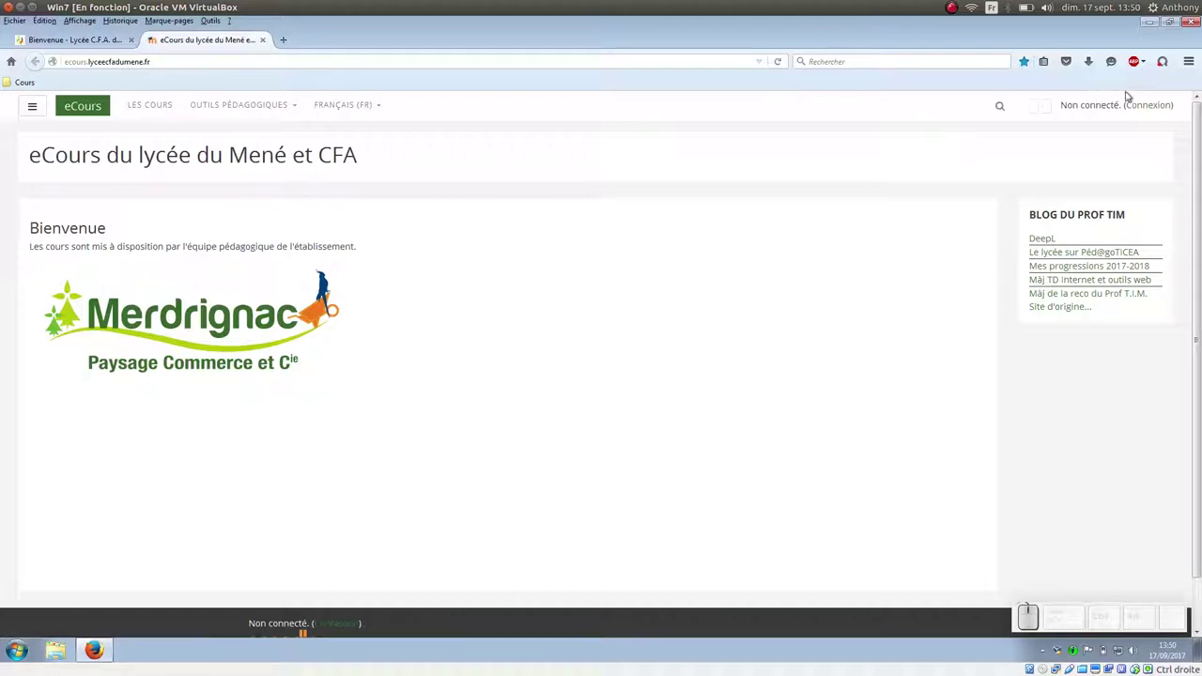
pyautogui.click(1162, 103)
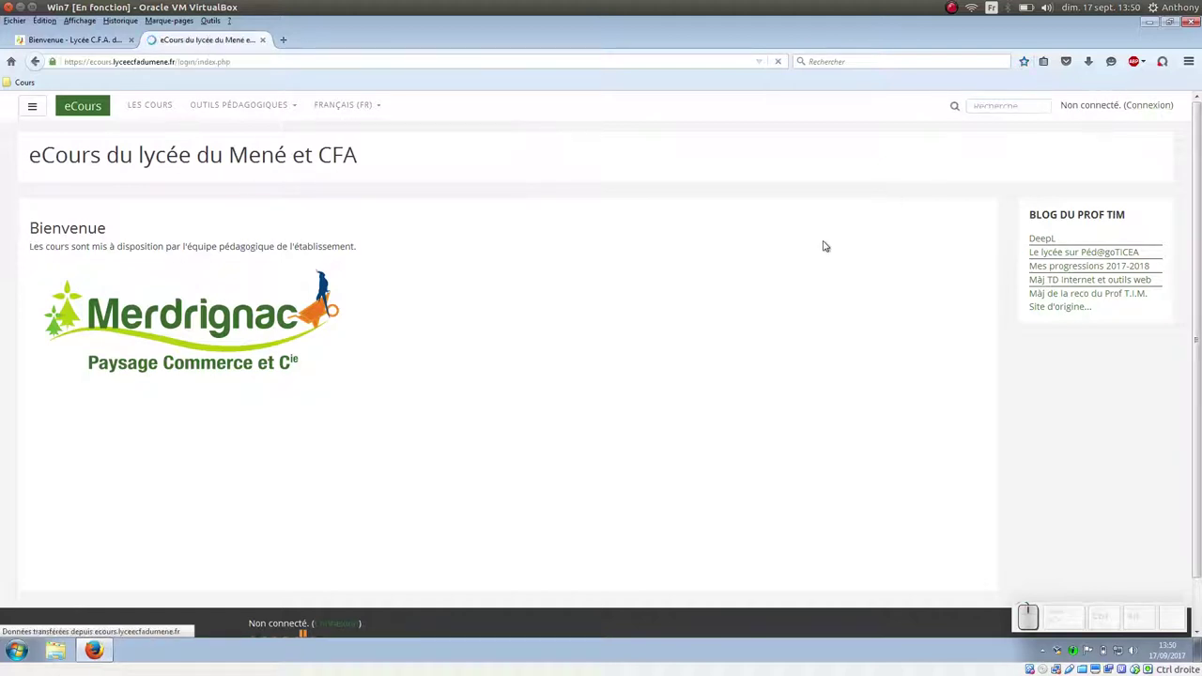
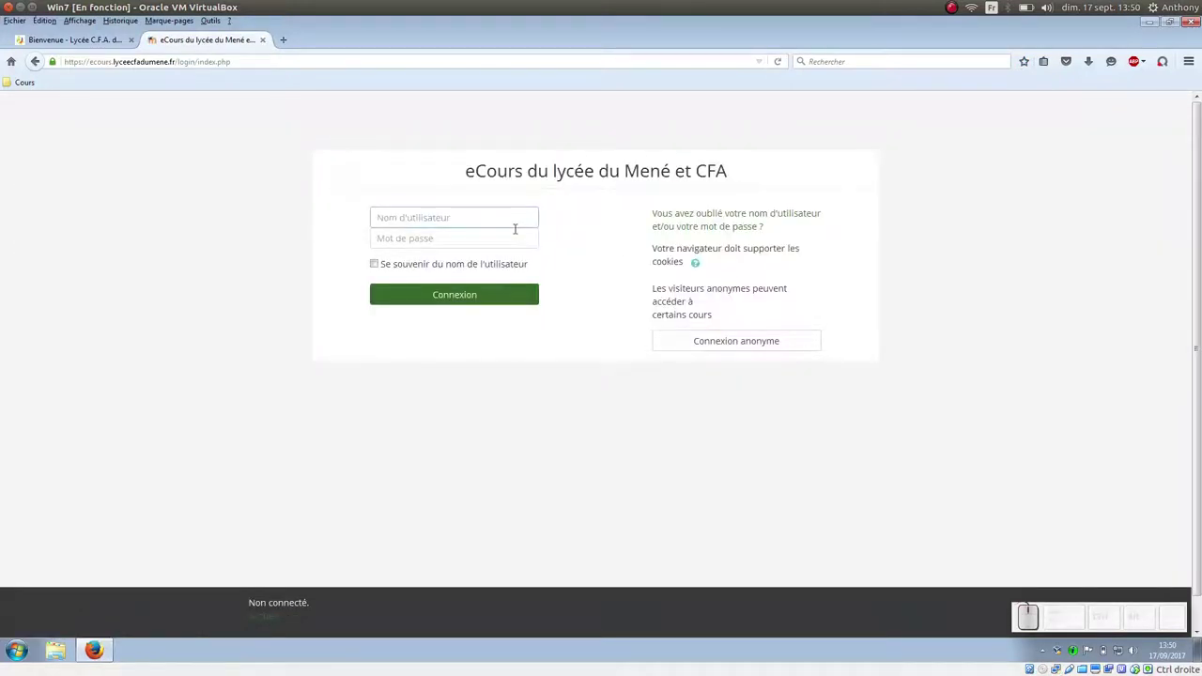
# Step: Sign in to Moodle with the student username and password
pyautogui.press('e')
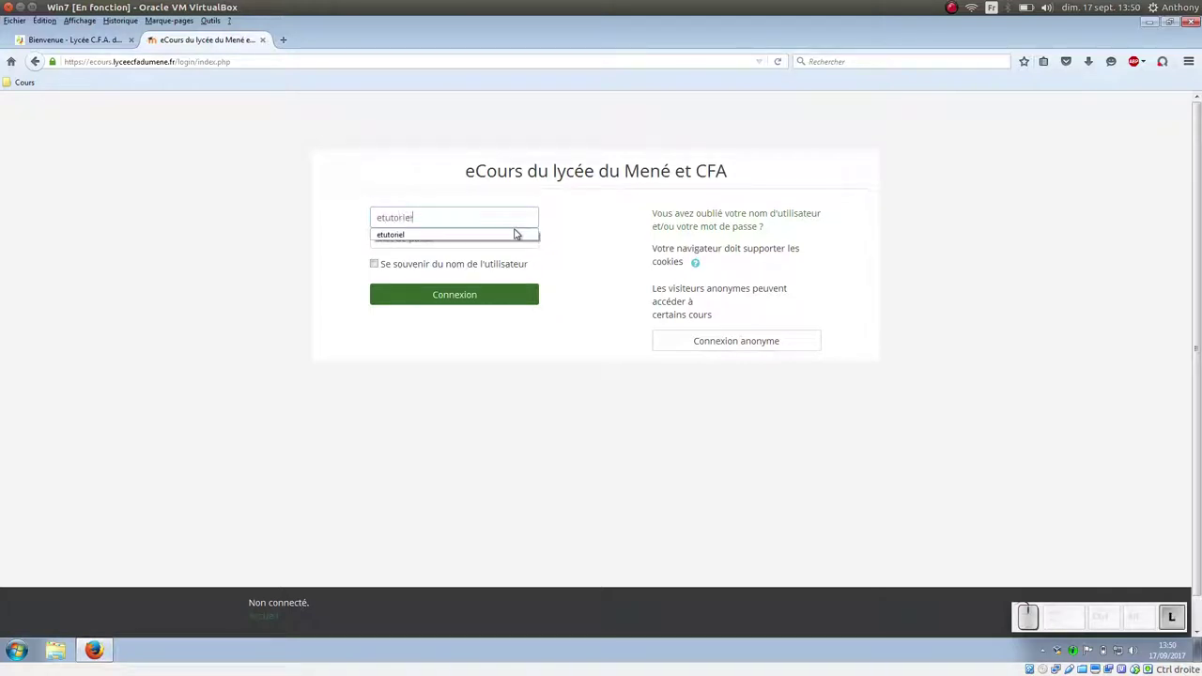
pyautogui.press('Tab')
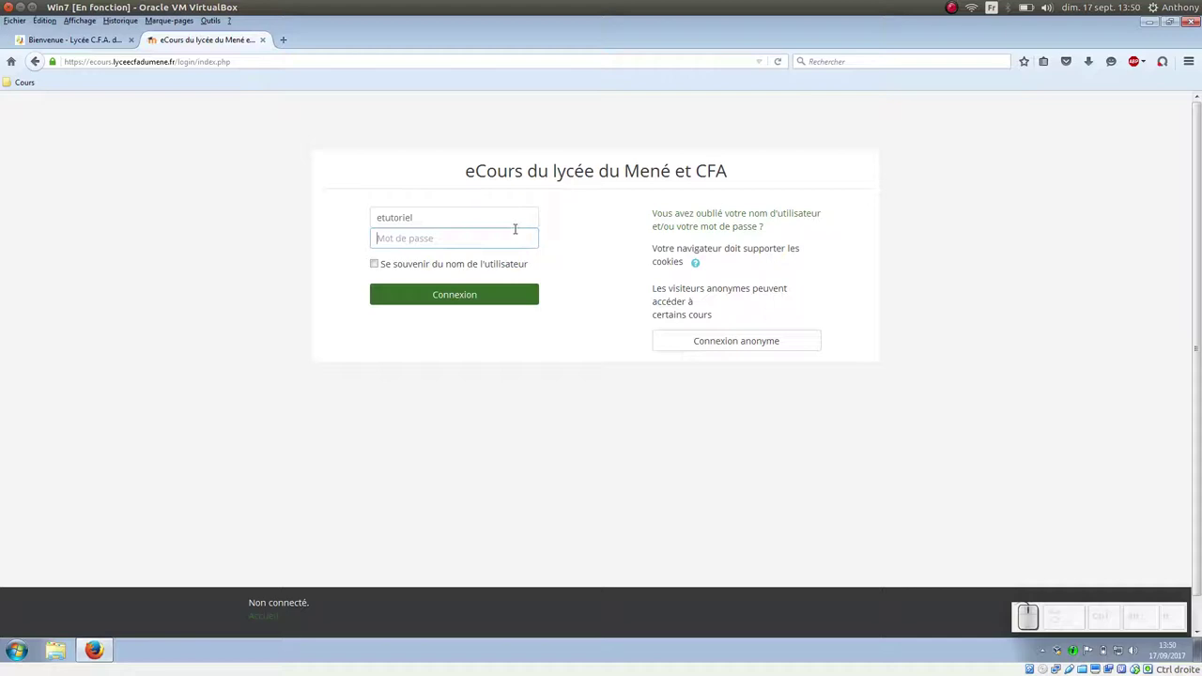
pyautogui.press('KP_0')
pyautogui.press('KP_1')
pyautogui.press('KP_Divide')
pyautogui.press('KP_0')
pyautogui.press('KP_1')
pyautogui.press('KP_Divide')
pyautogui.press('KP_0')
pyautogui.press('KP_1')
pyautogui.press('KP_Enter')
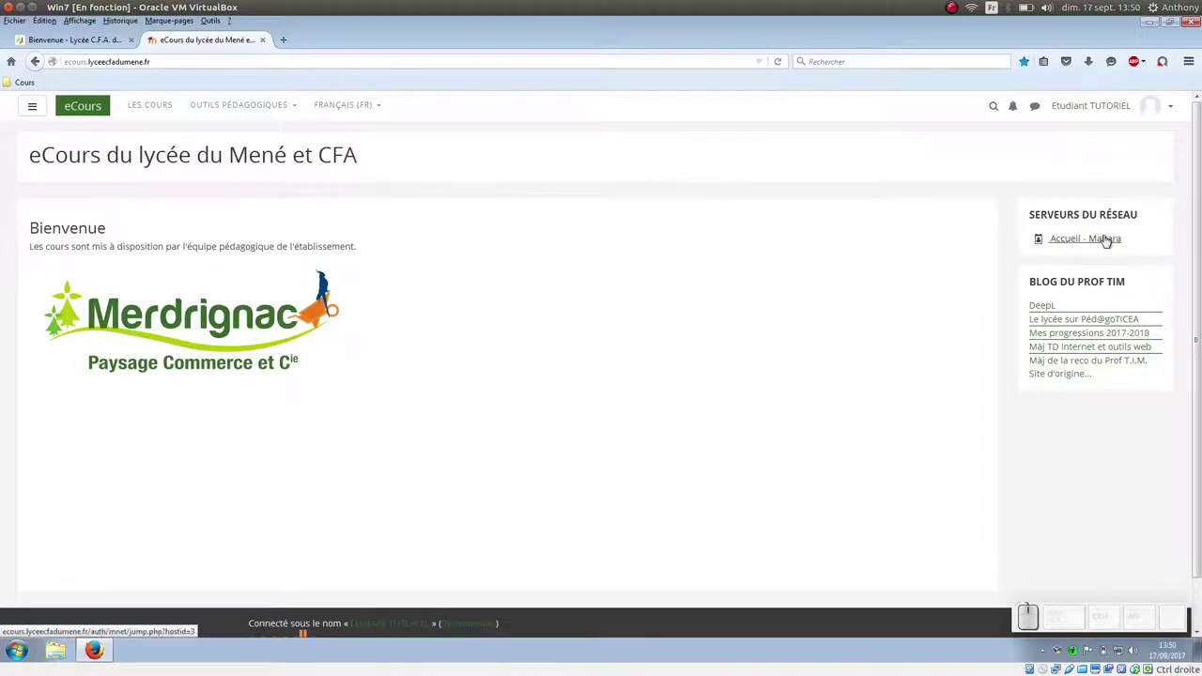
# Step: Enter Mahara from Moodle and fill in the new password on the forced change form
pyautogui.click(1106, 238)
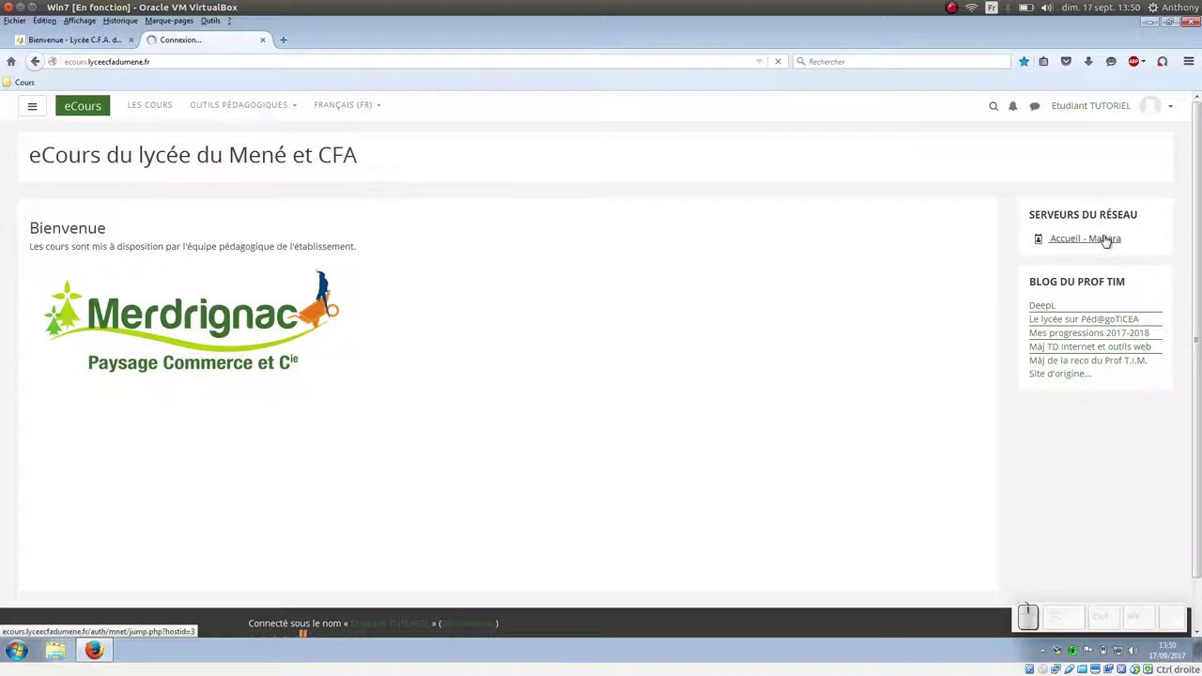
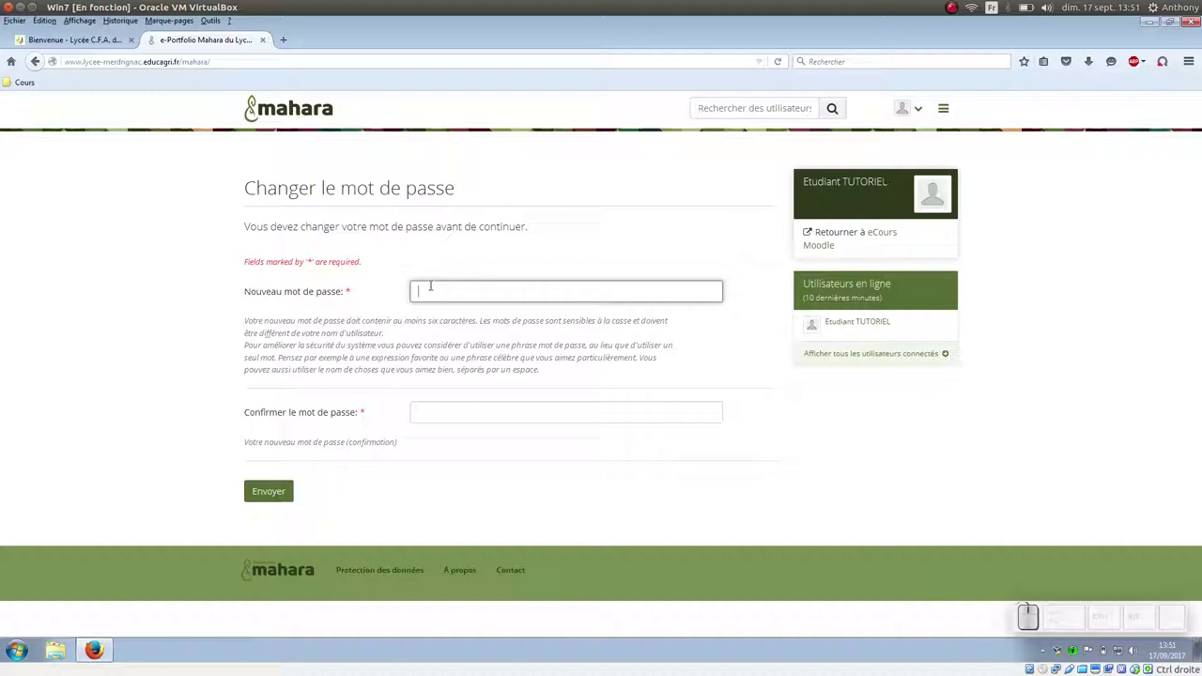
pyautogui.press('KP_0')
pyautogui.press('KP_1')
pyautogui.press('KP_Divide')
pyautogui.press('KP_0')
pyautogui.press('KP_1')
pyautogui.press('KP_Divide')
pyautogui.press('KP_0')
pyautogui.press('KP_1')
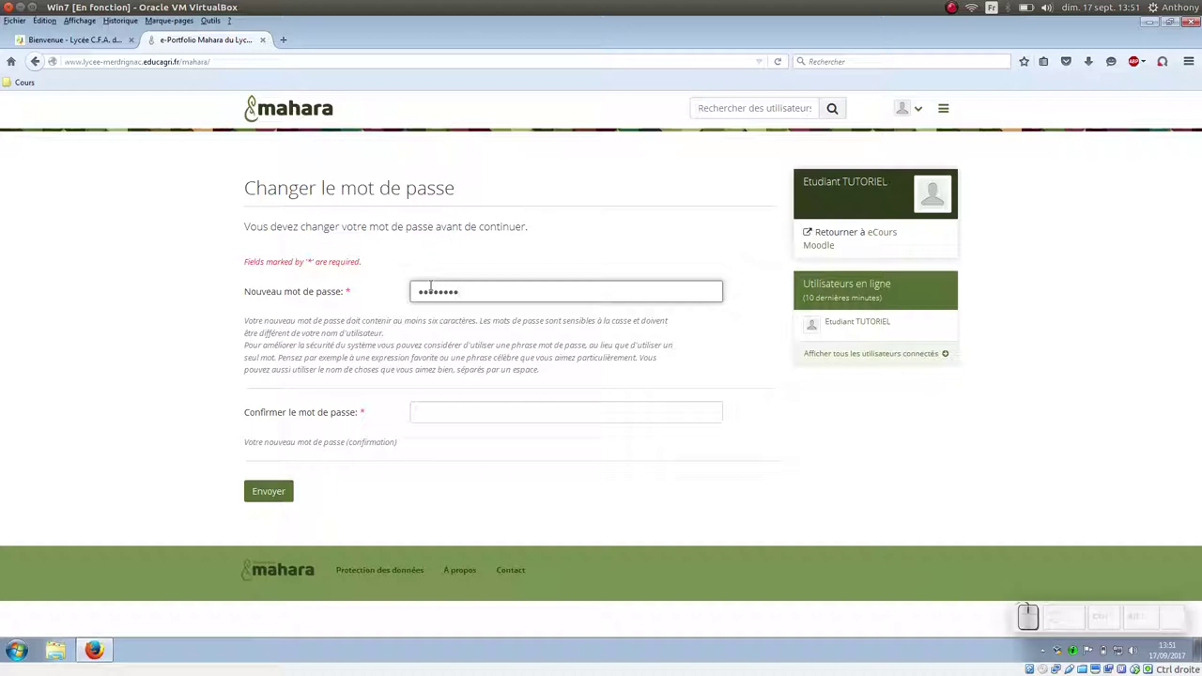
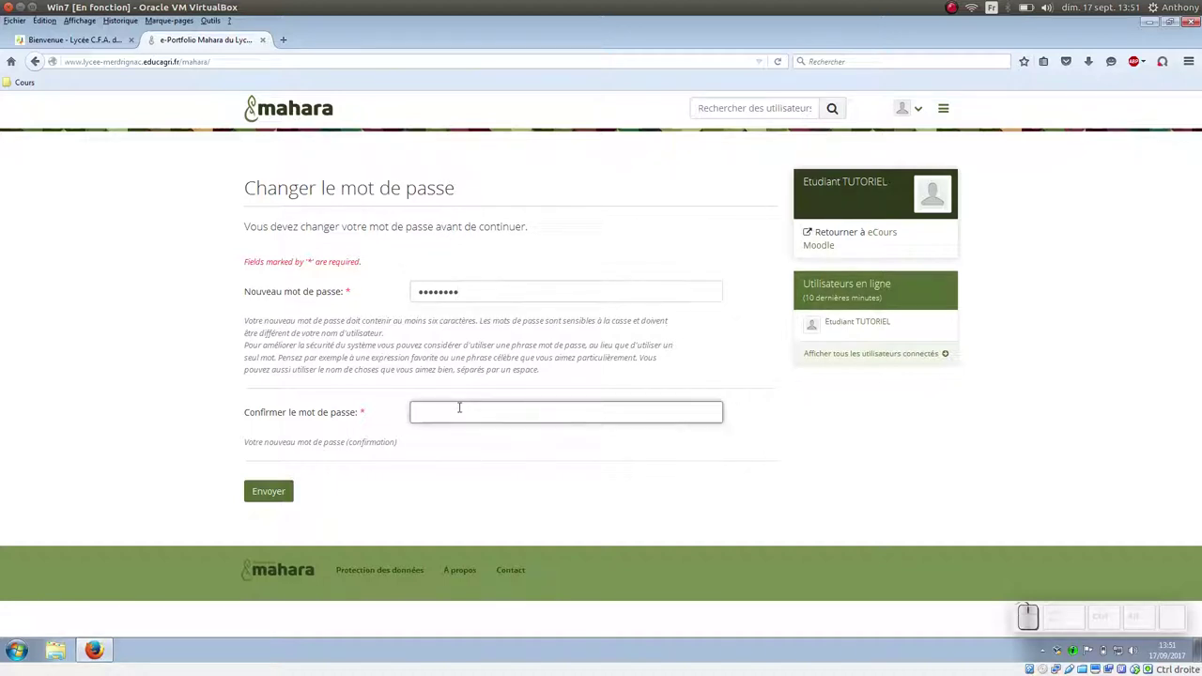
# Step: Confirm the new password a second time and submit the change
pyautogui.press('KP_0')
pyautogui.press('KP_1')
pyautogui.press('KP_Divide')
pyautogui.press('KP_0')
pyautogui.press('KP_1')
pyautogui.press('KP_Divide')
pyautogui.press('KP_0')
pyautogui.press('KP_1')
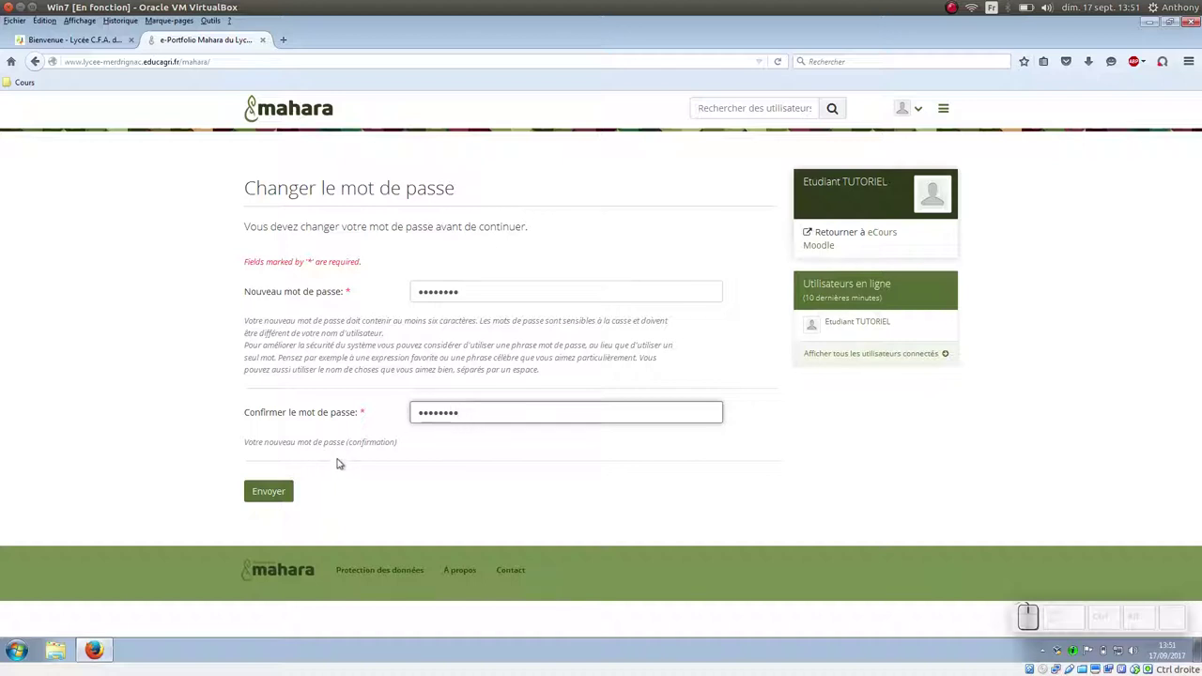
pyautogui.click(287, 488)
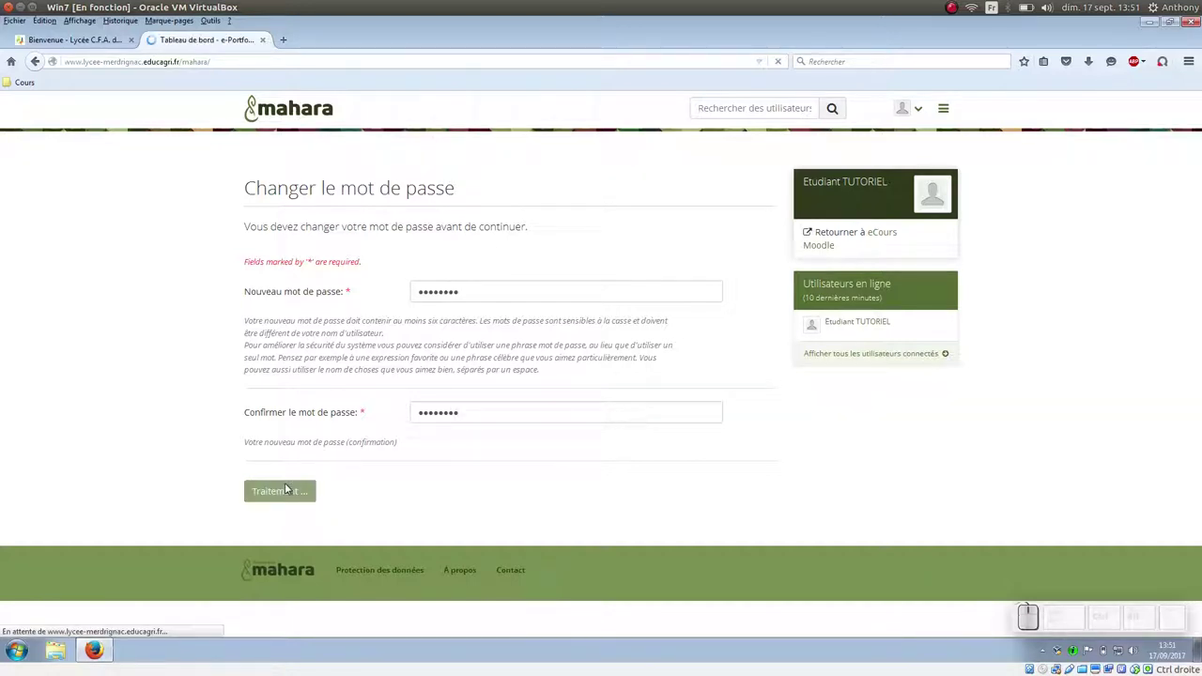
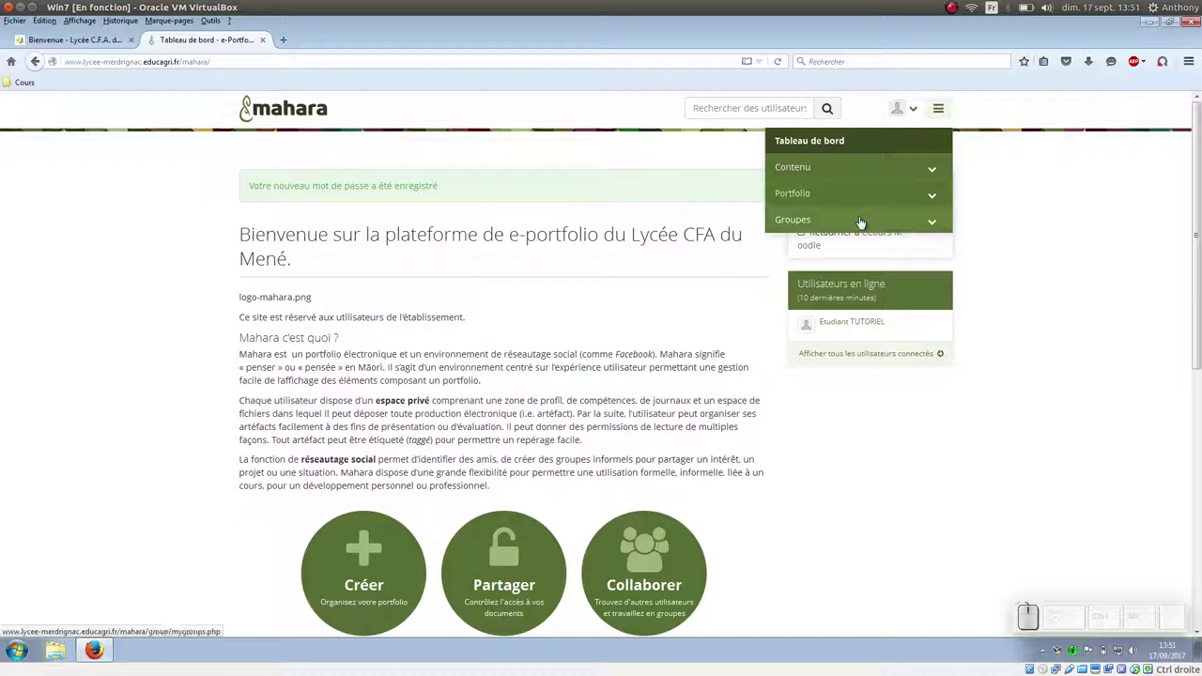
# Step: Browse the account and main menus, then expand the Contenu section listing Profil
pyautogui.click(972, 140)
pyautogui.click(922, 104)
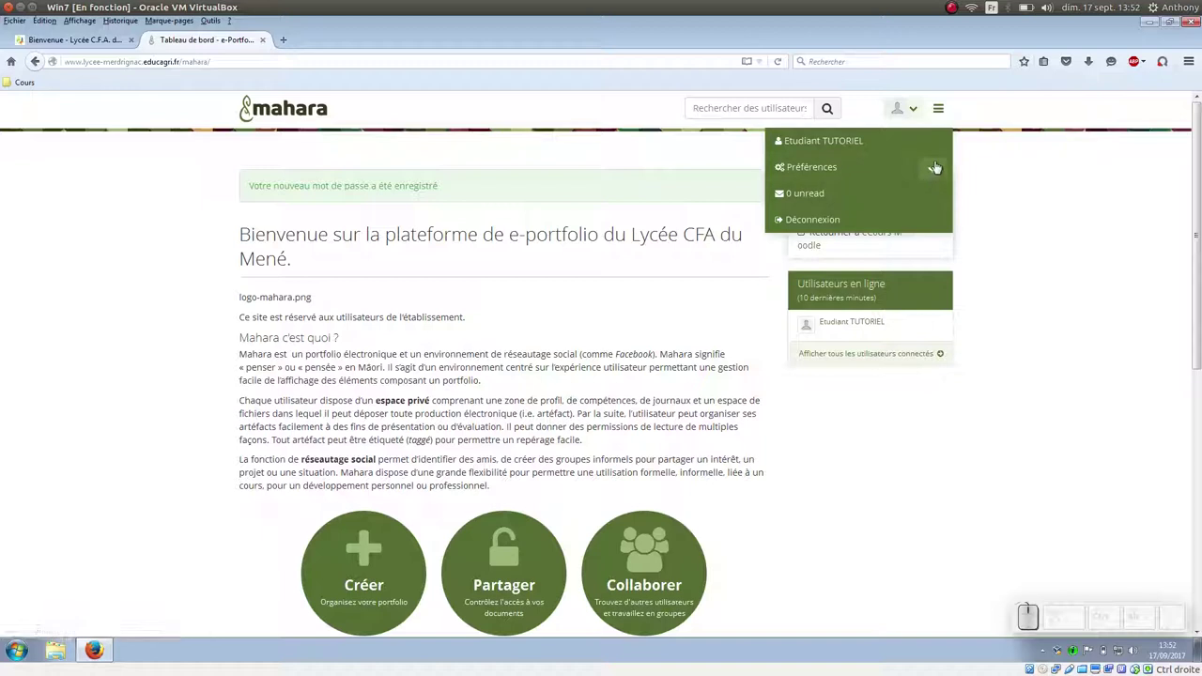
pyautogui.click(988, 155)
pyautogui.click(976, 173)
pyautogui.click(944, 94)
pyautogui.click(947, 106)
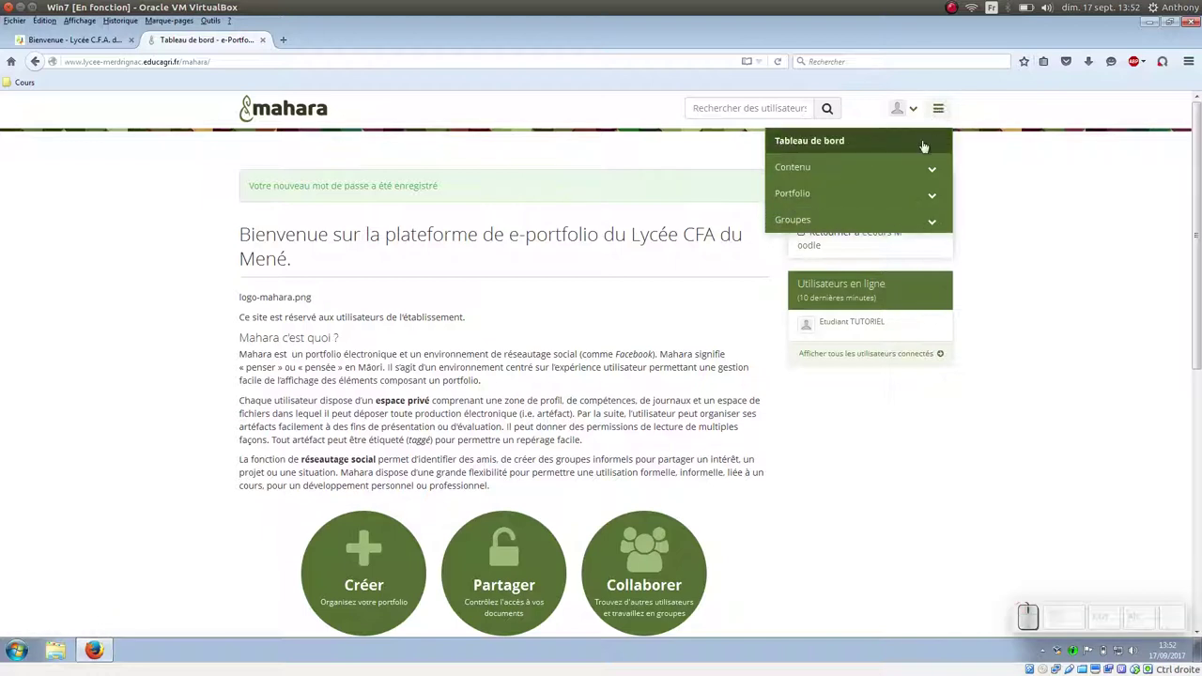
pyautogui.click(927, 170)
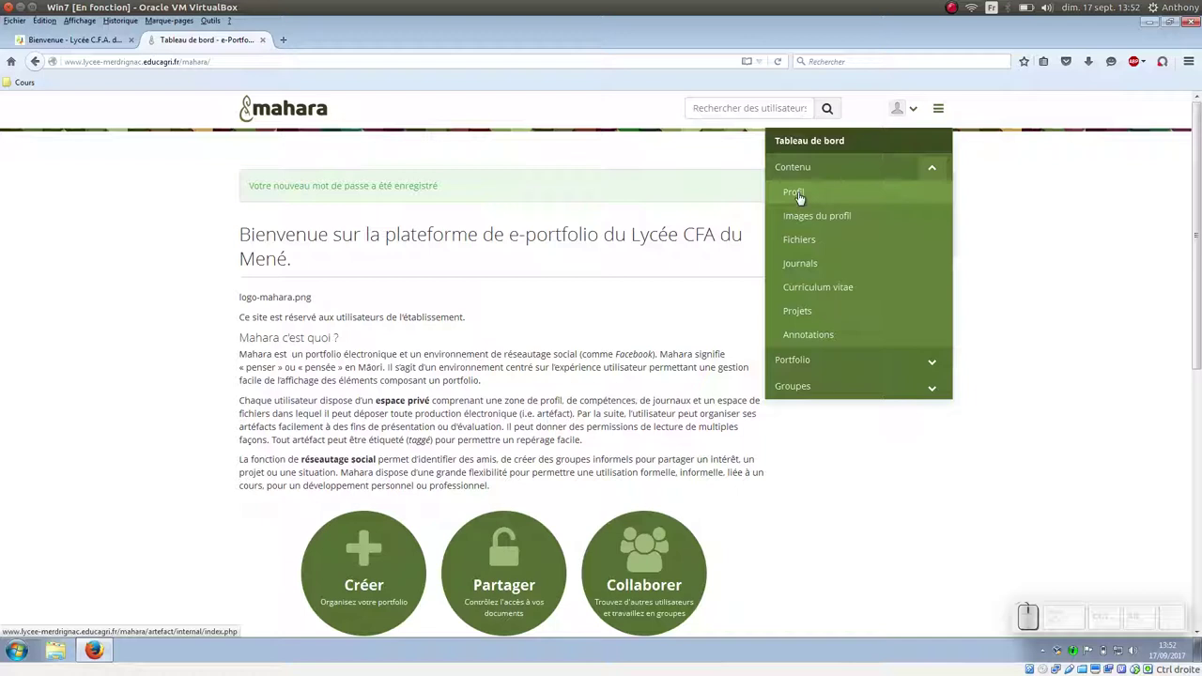
# Step: Set the preferred name to Etudiant on the profile page and save the profile
pyautogui.click(803, 192)
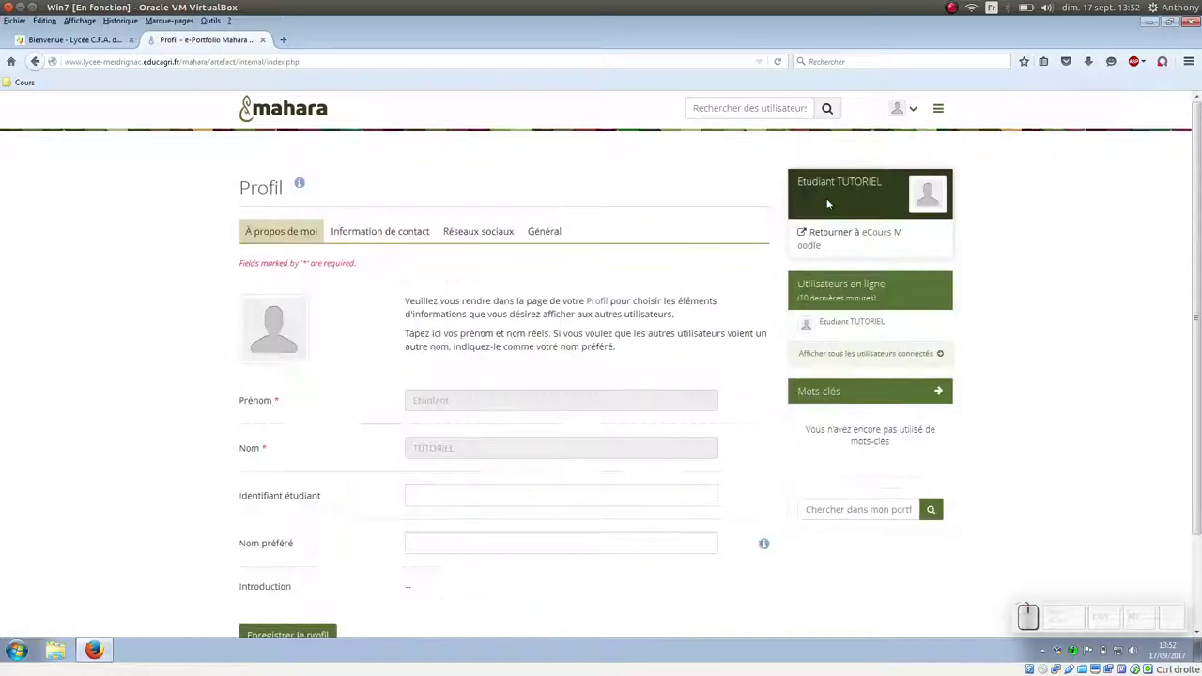
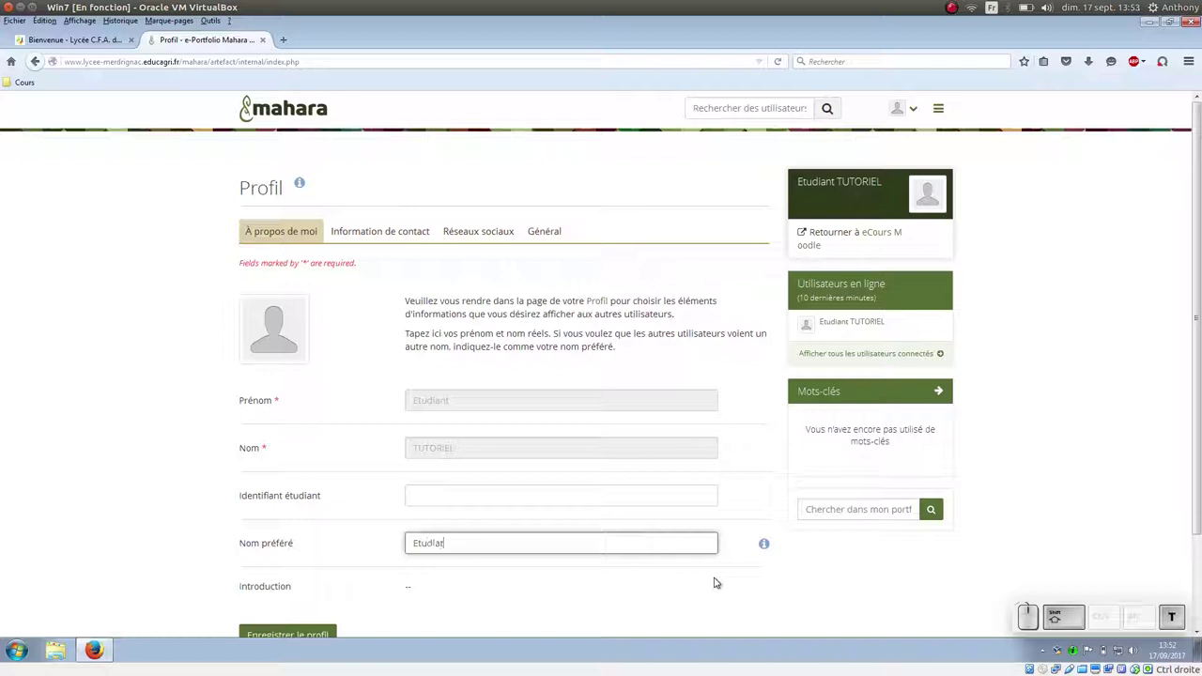
pyautogui.press('BackSpace')
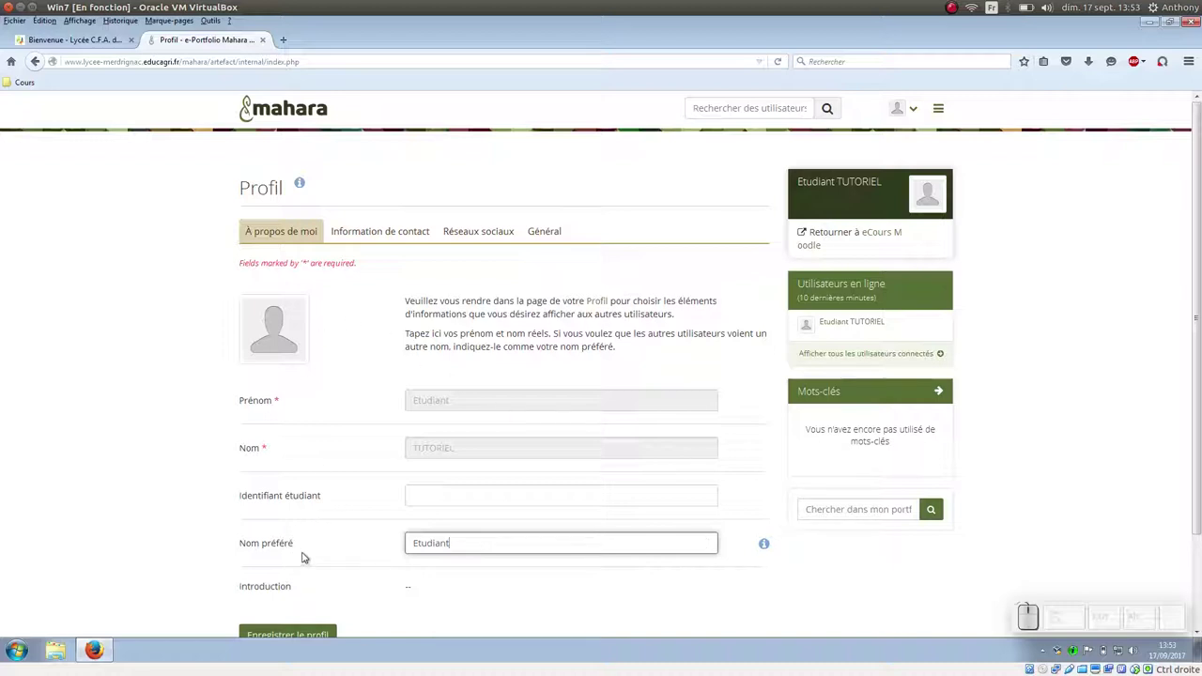
pyautogui.scroll(-3)
pyautogui.scroll(3)
pyautogui.scroll(-3)
pyautogui.click(326, 532)
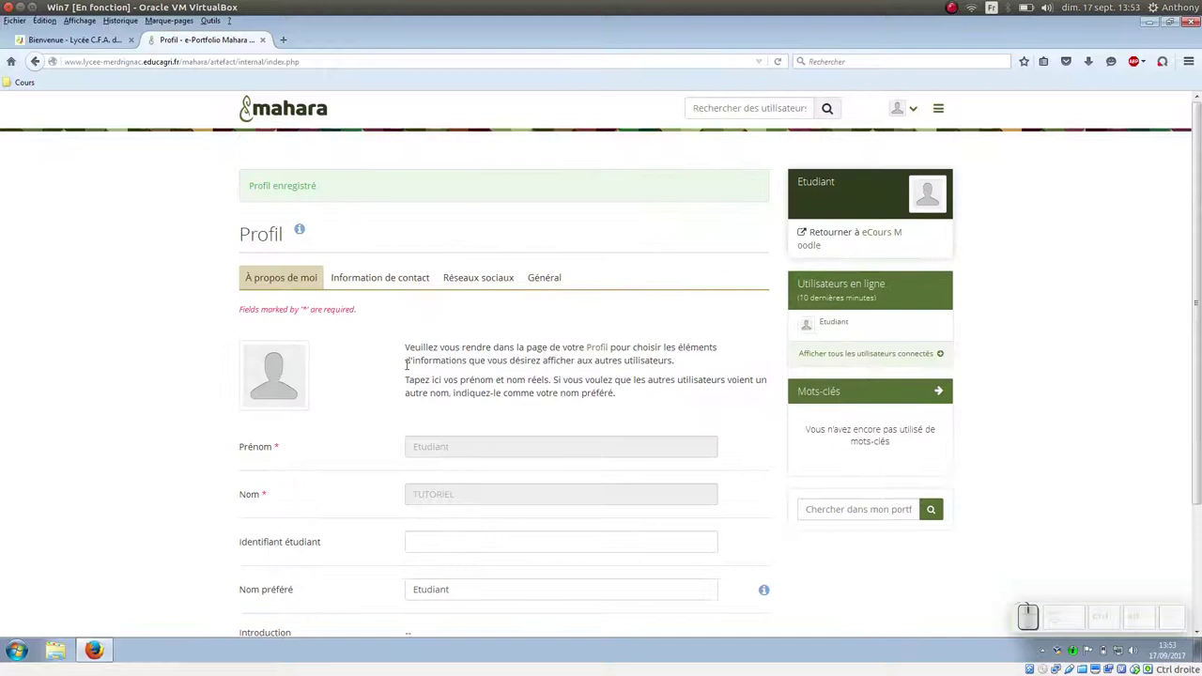
# Step: Show the profile's Information de contact section with email, address and city fields
pyautogui.click(403, 278)
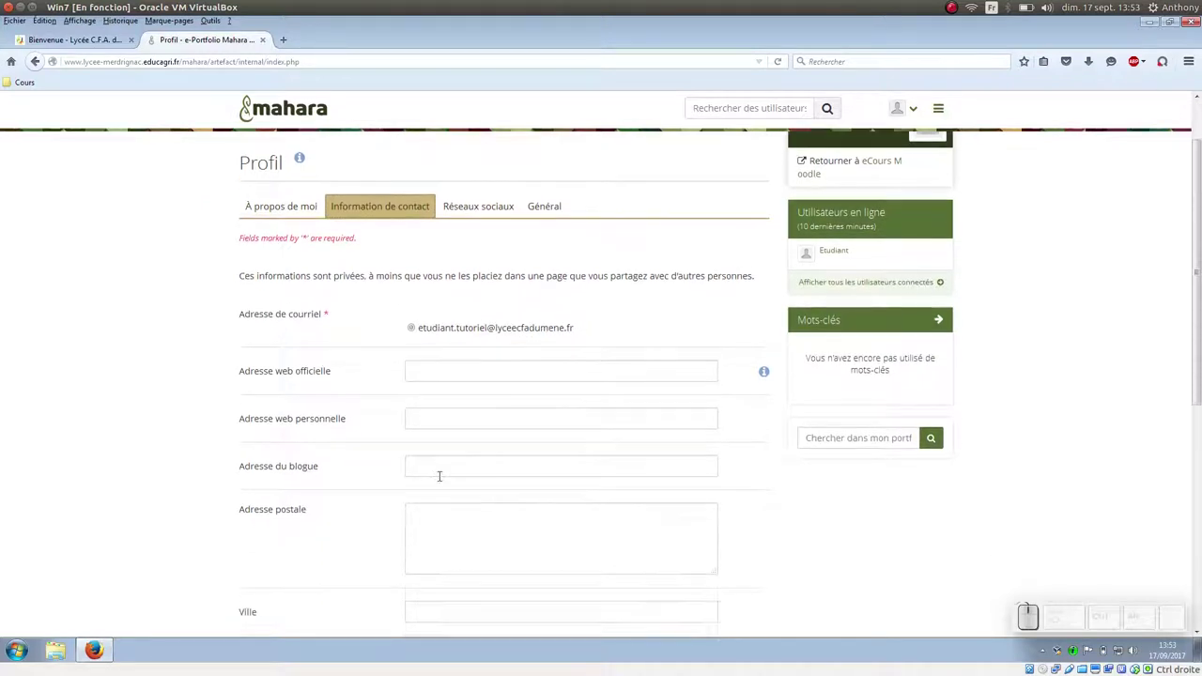
pyautogui.scroll(-3)
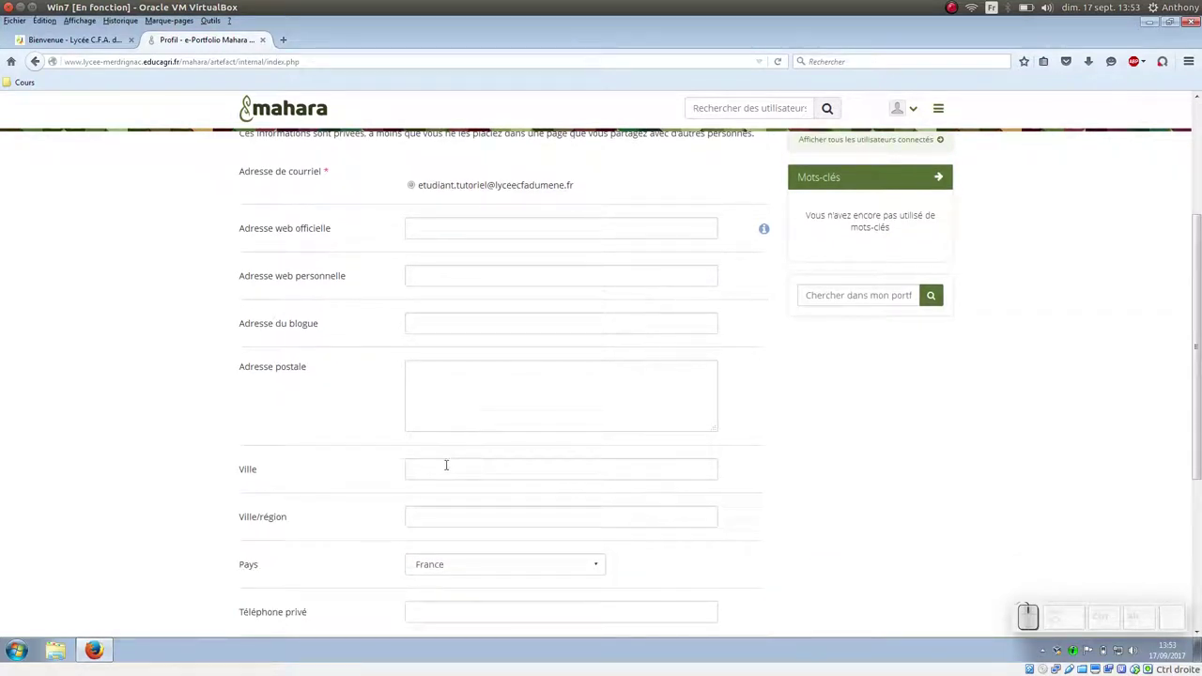
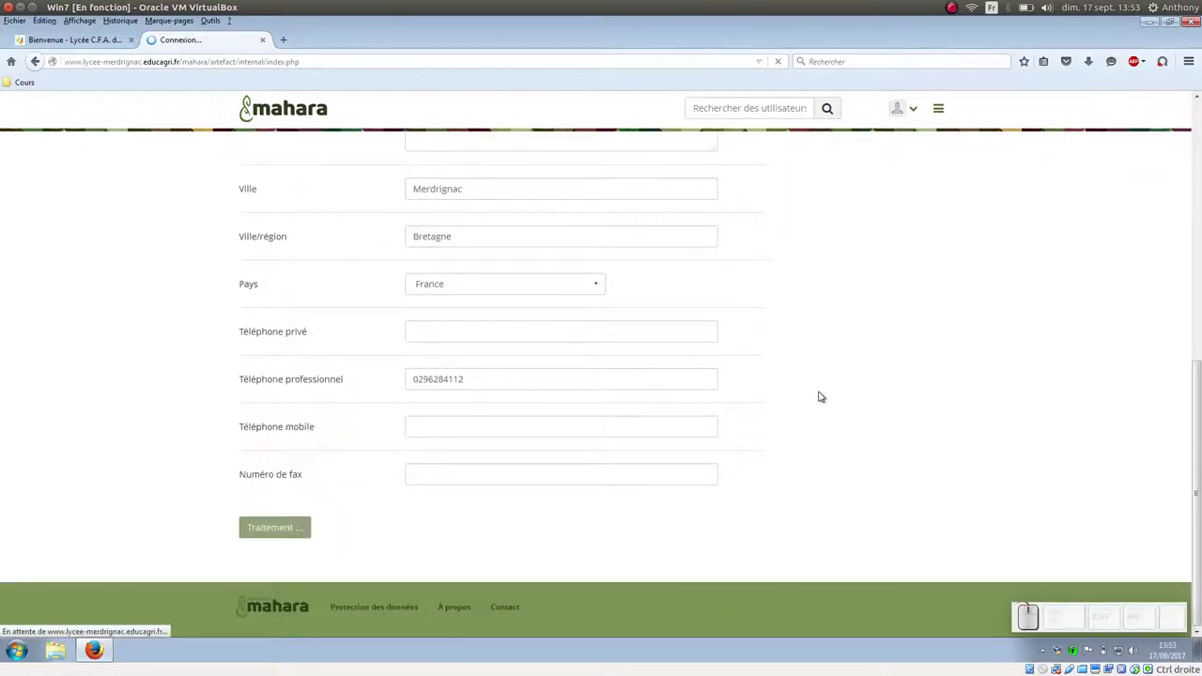
# Step: Record occupation Enseignant and industry Ministère de l'agriculture in the Général section and save
pyautogui.click(476, 273)
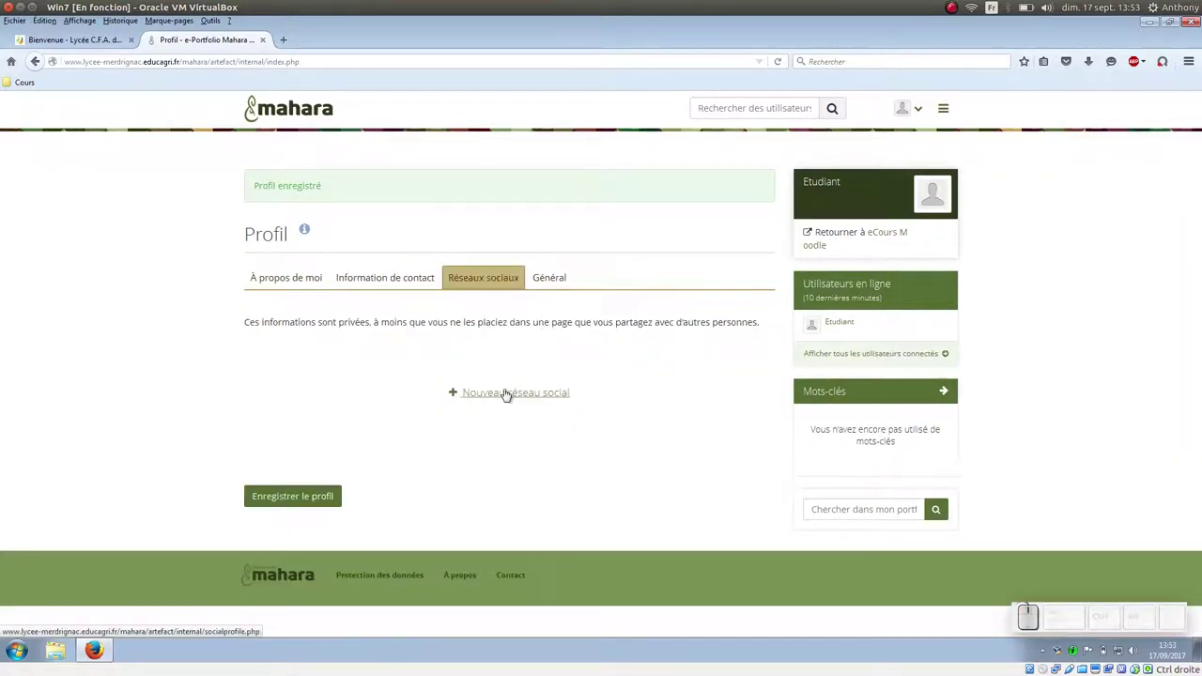
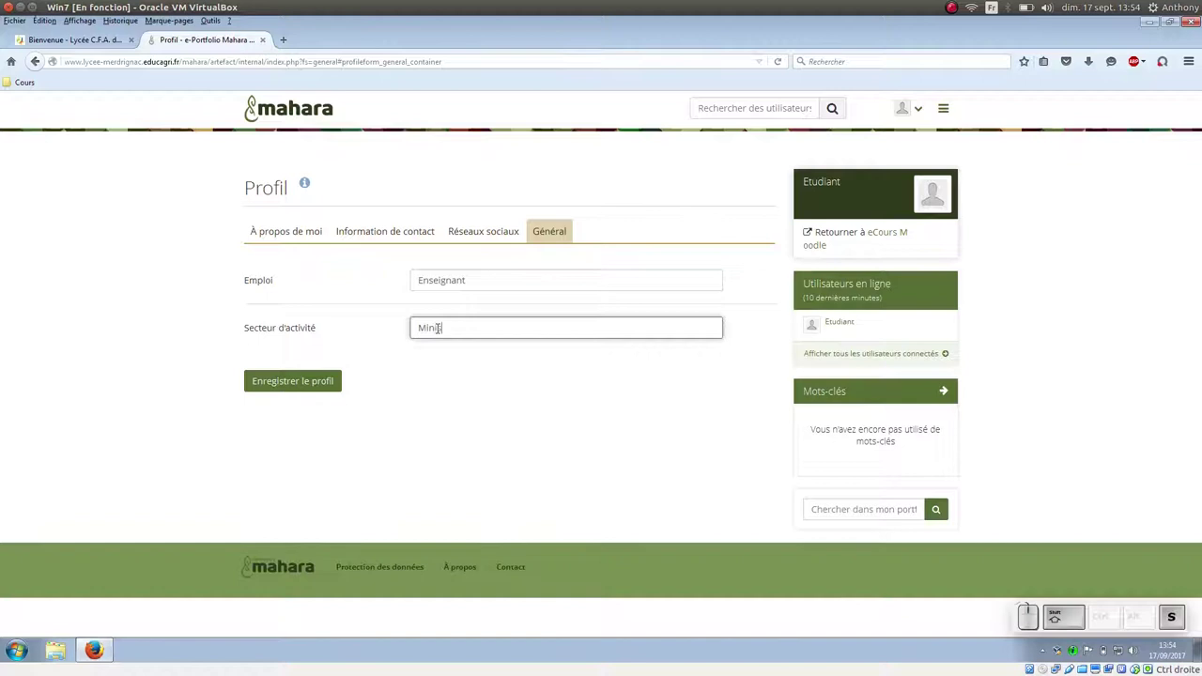
pyautogui.press('space')
pyautogui.press('space')
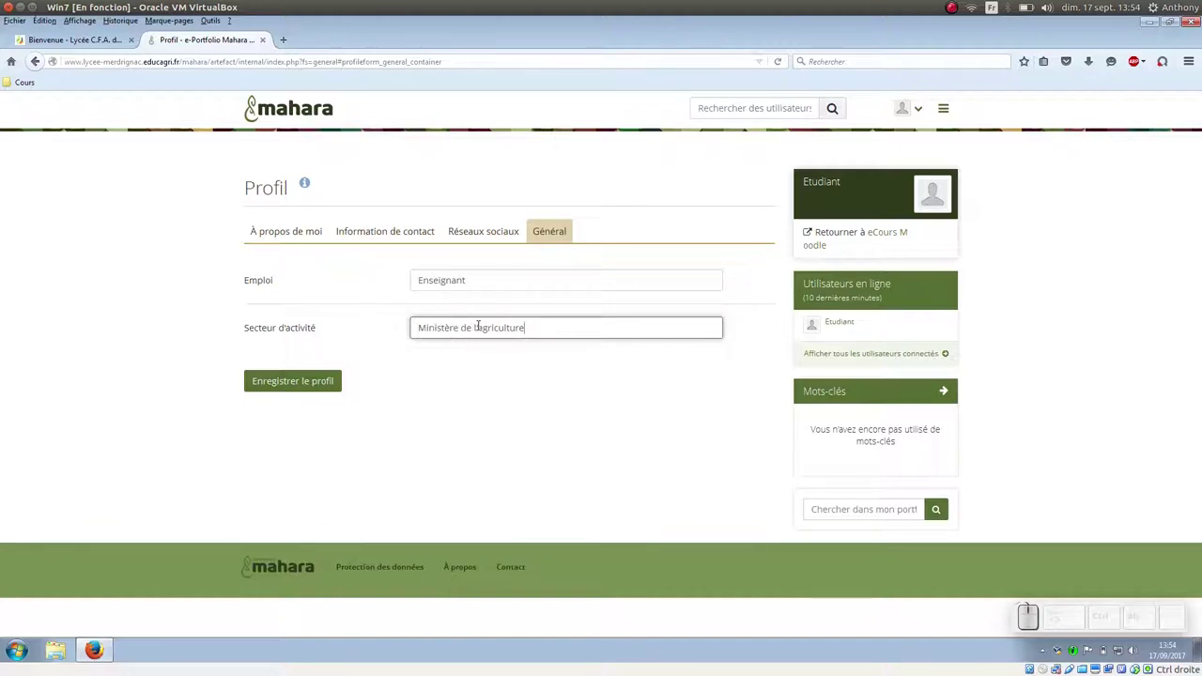
pyautogui.click(320, 378)
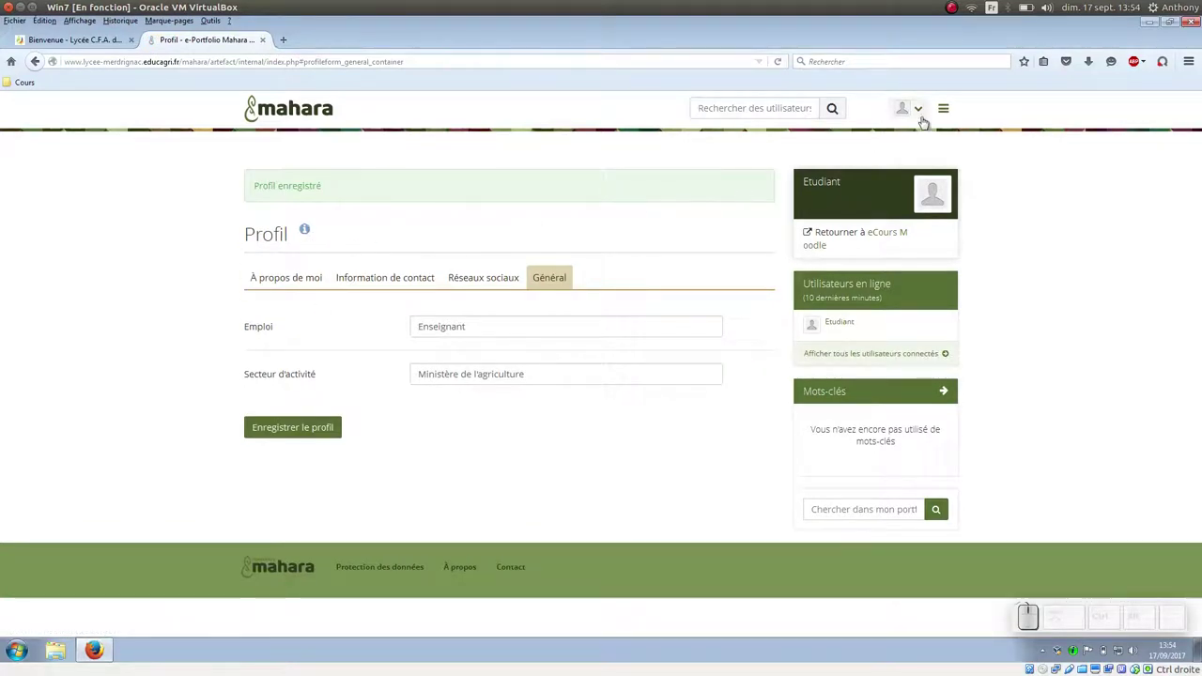
# Step: Go to Images du profil and upload gravatar.png
pyautogui.click(928, 108)
pyautogui.click(951, 108)
pyautogui.click(845, 211)
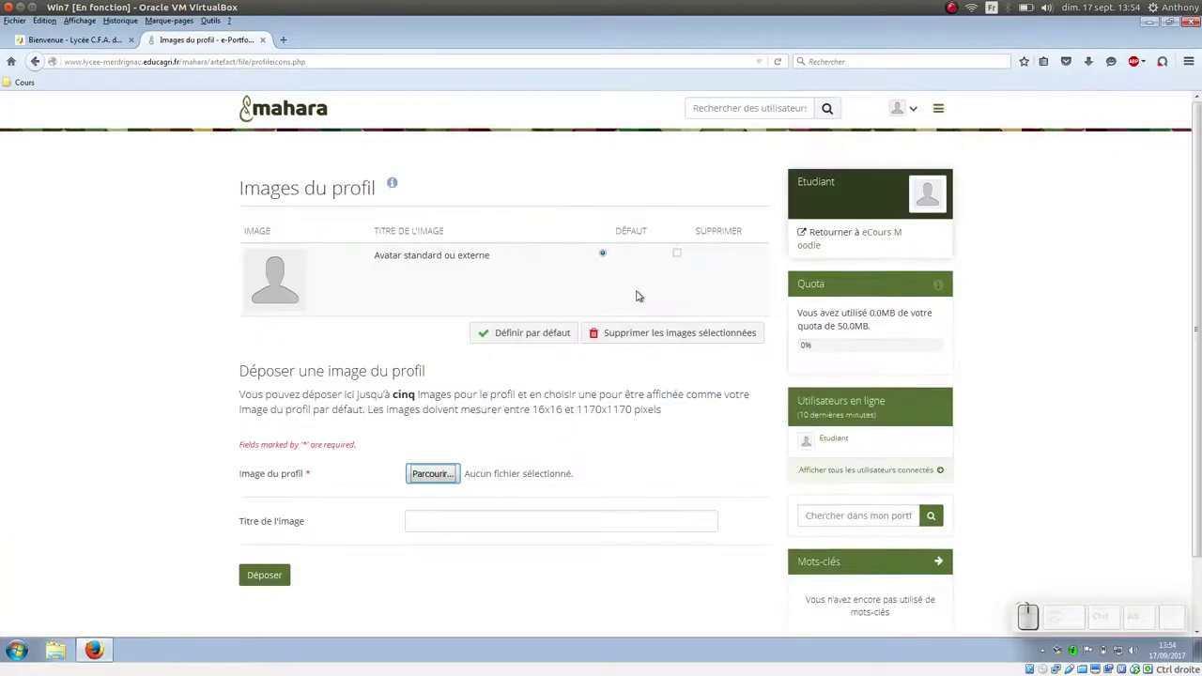
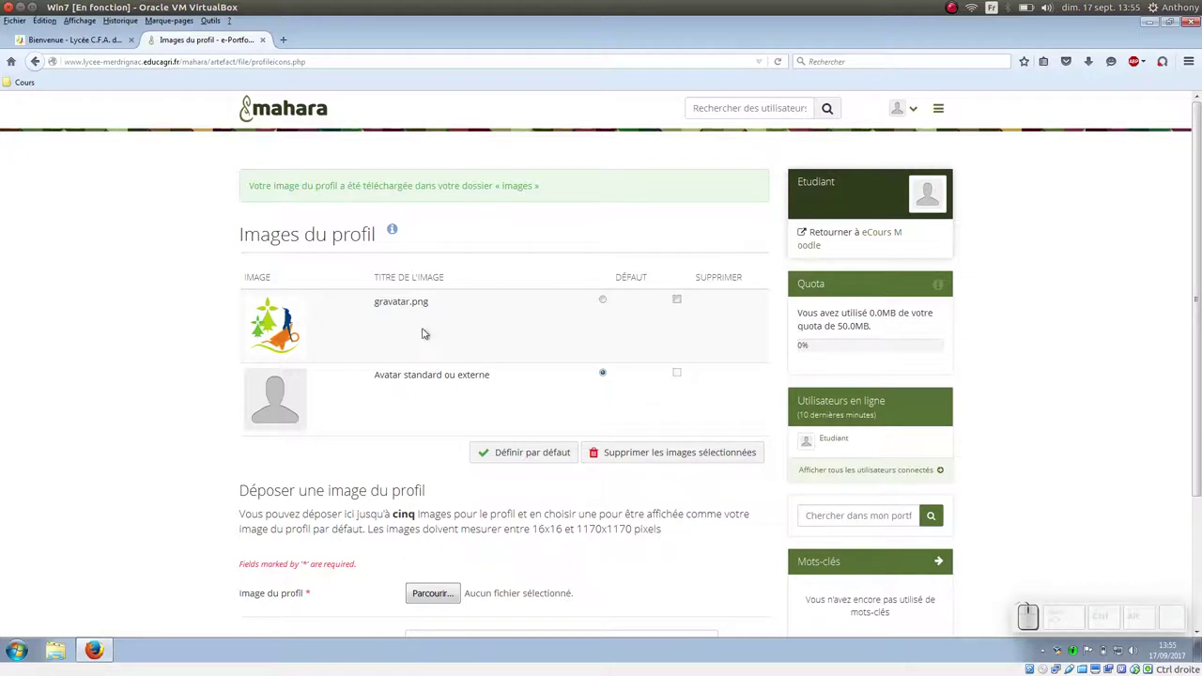
# Step: Make gravatar.png the default profile picture
pyautogui.click(606, 300)
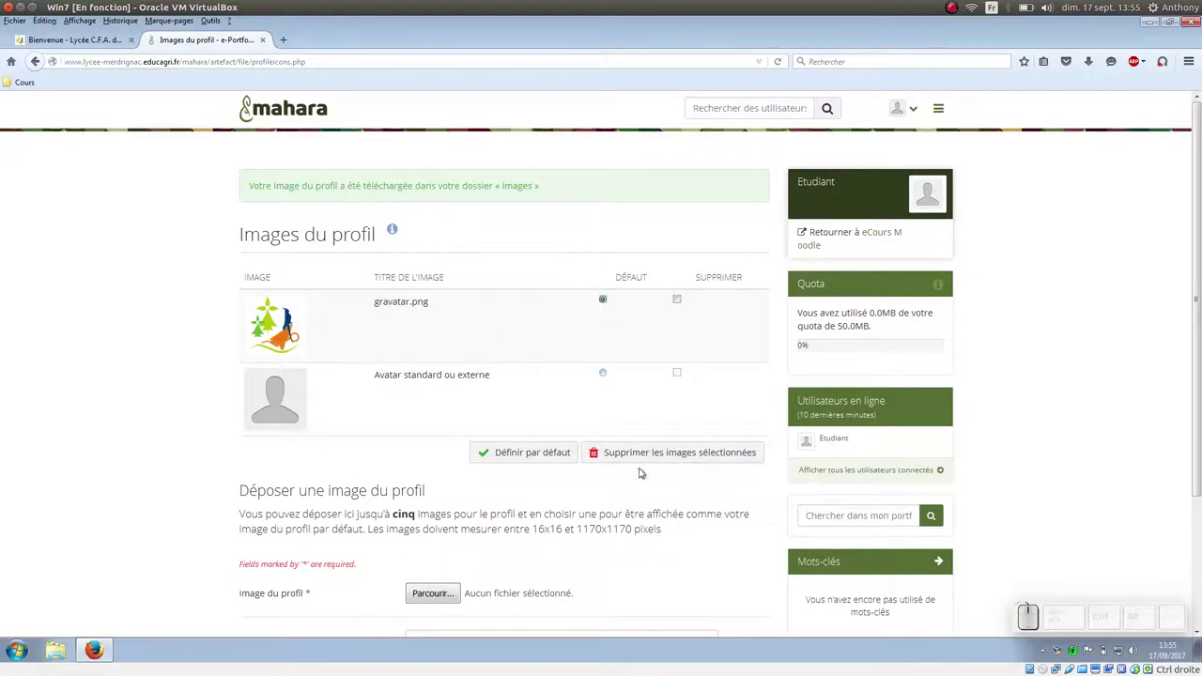
pyautogui.click(562, 451)
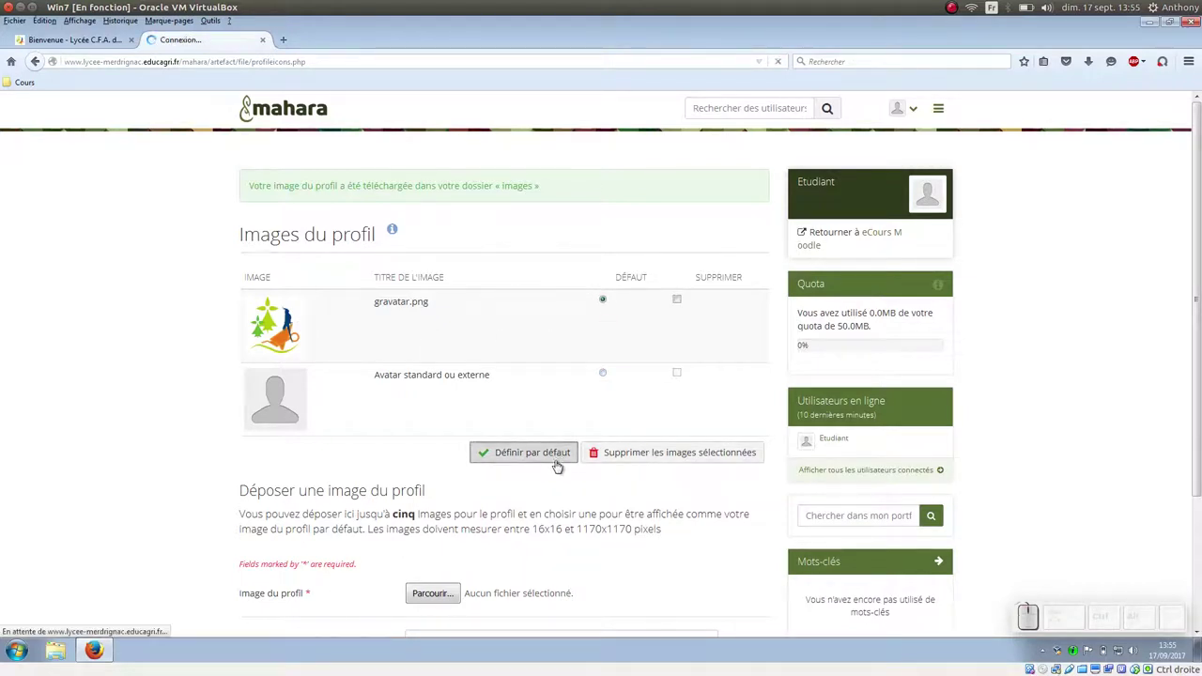
pyautogui.scroll(-3)
pyautogui.scroll(3)
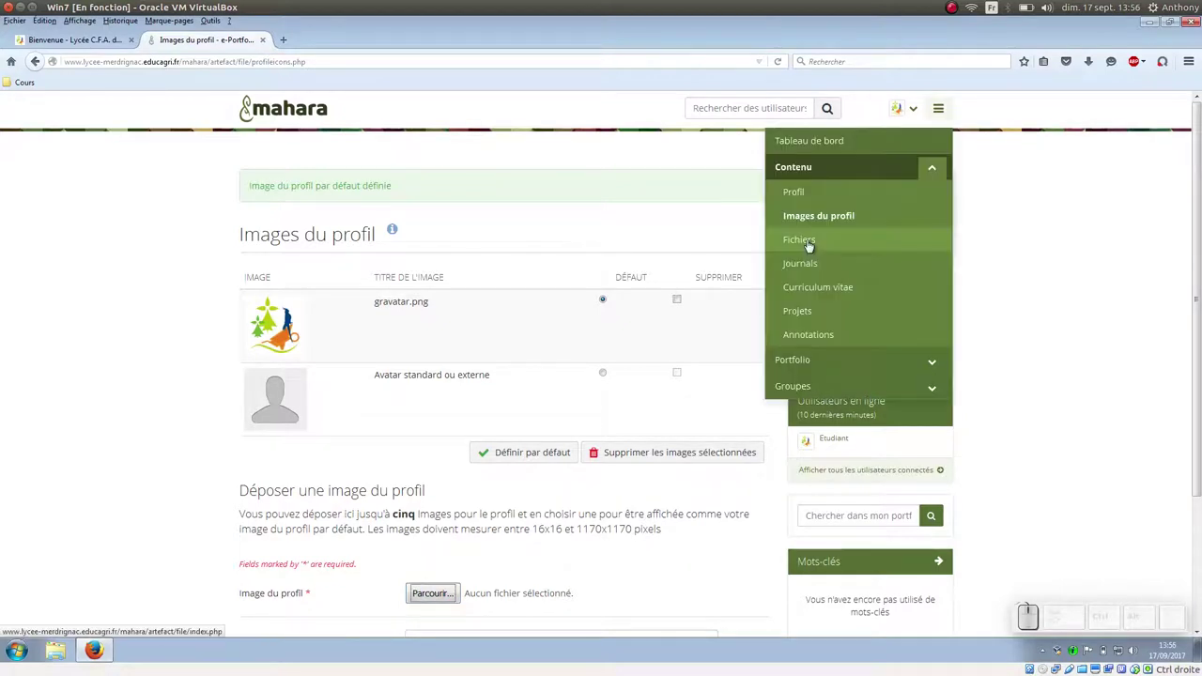
# Step: Visit the Curriculum vitae section, then bring up the main navigation again
pyautogui.click(814, 282)
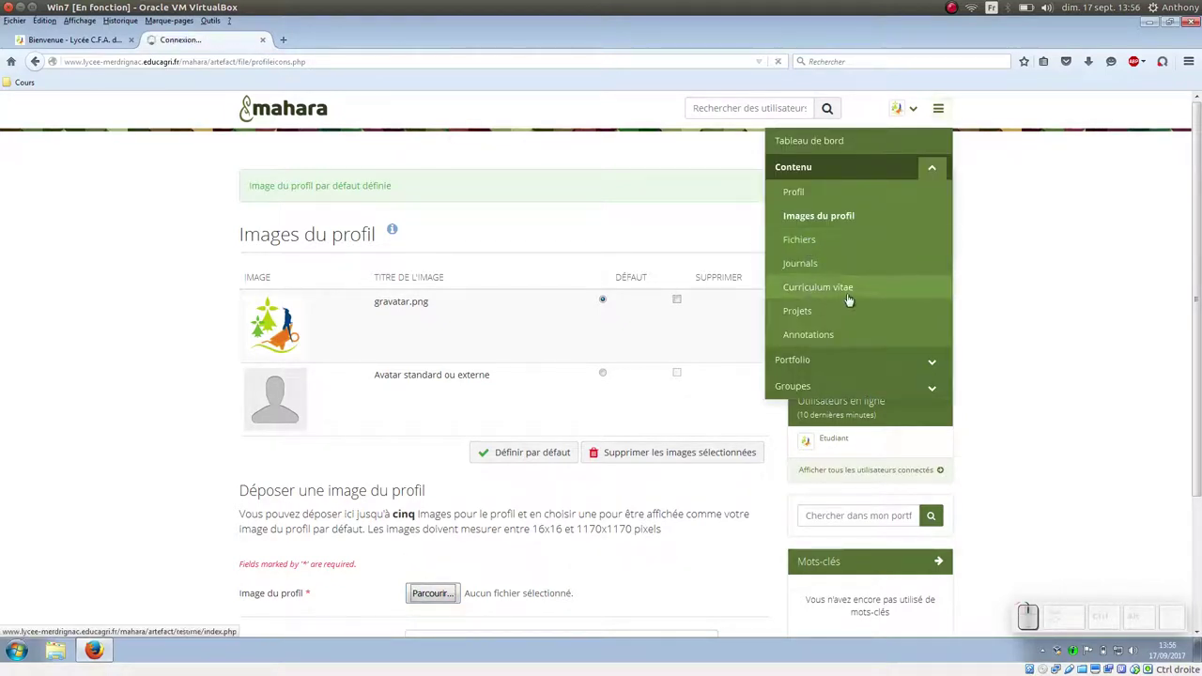
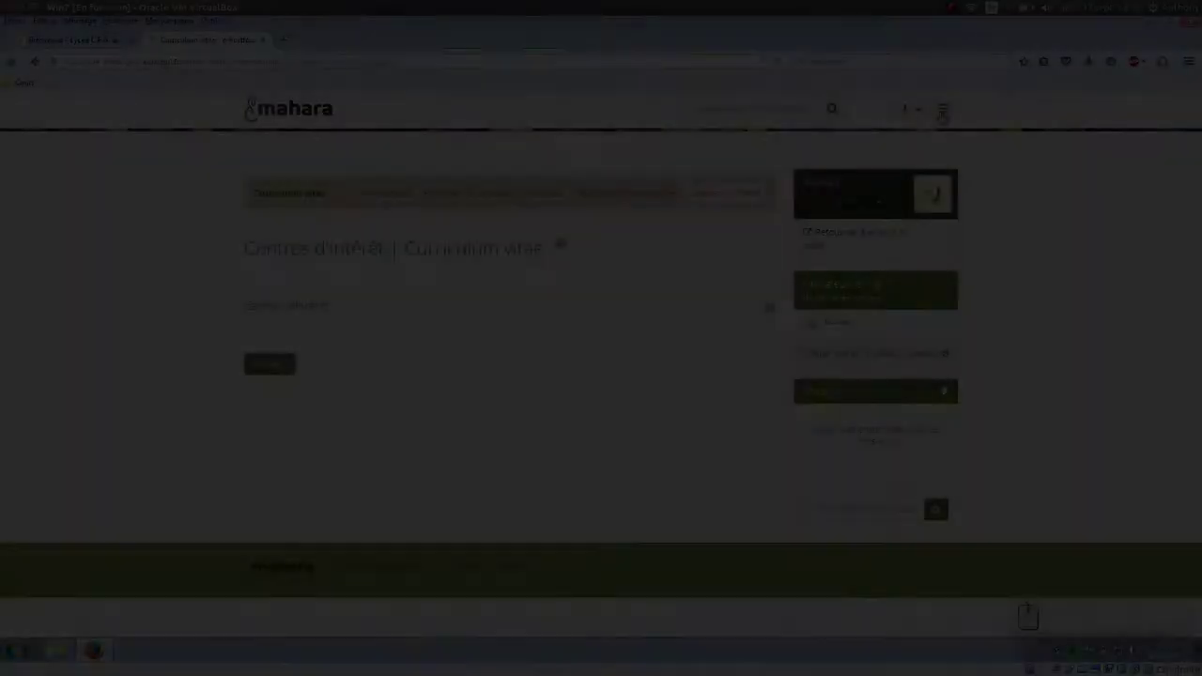
pyautogui.click(948, 105)
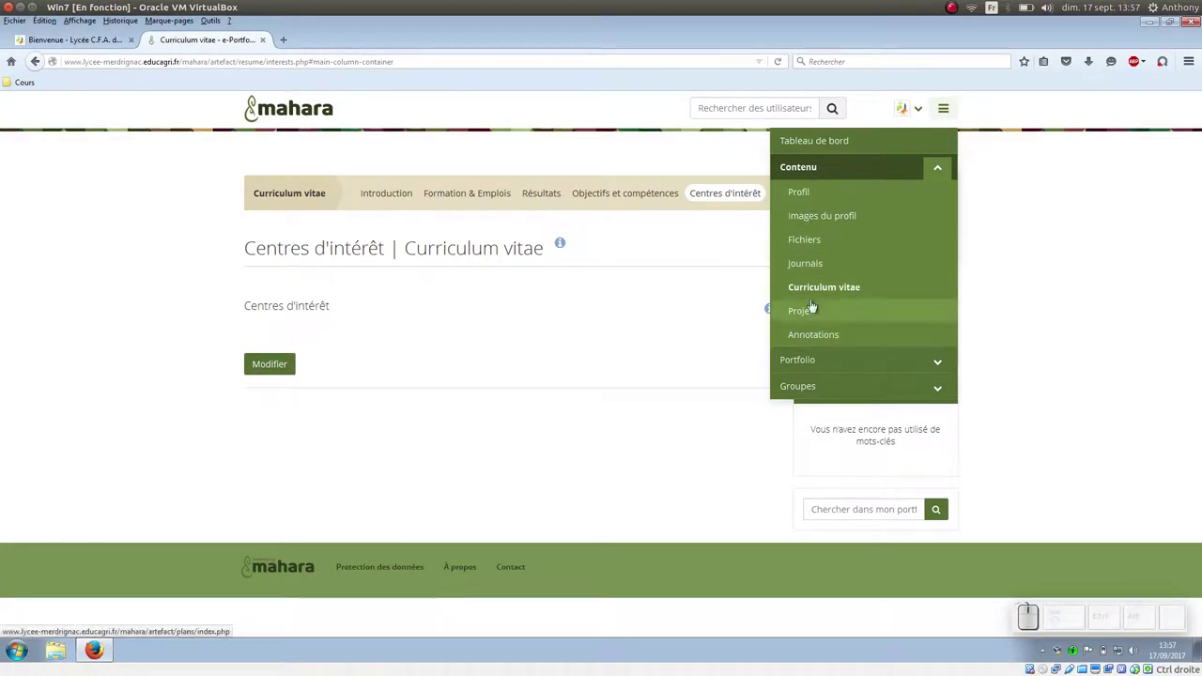
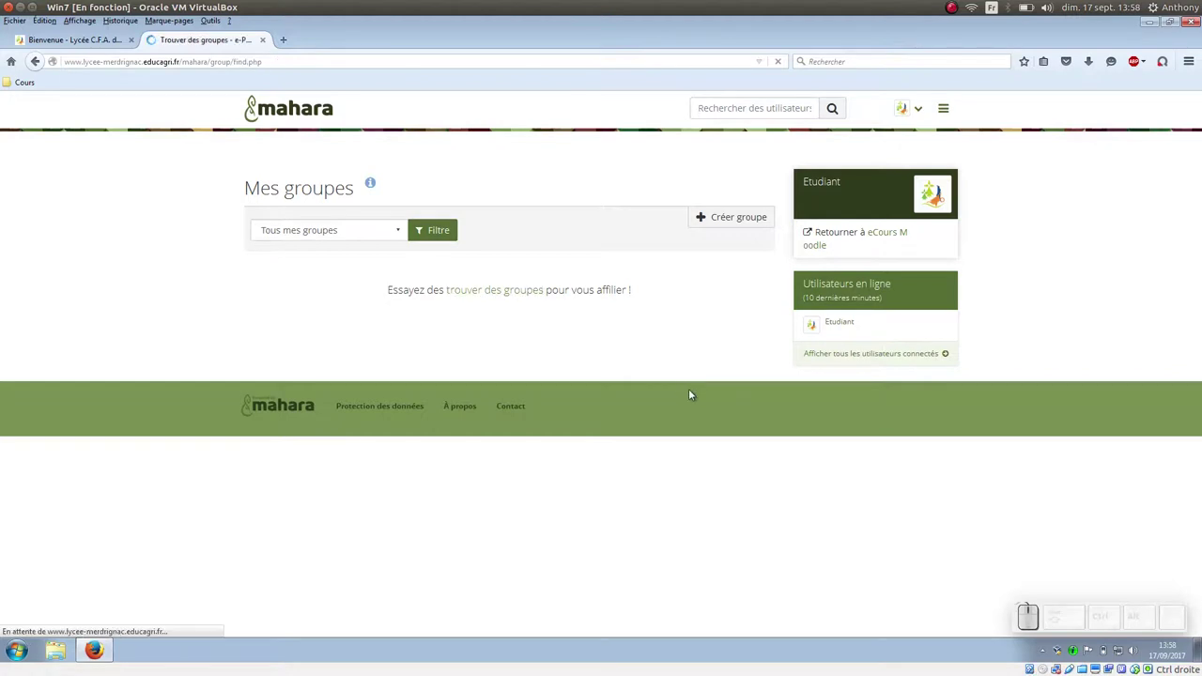
# Step: Join the open BTS TC 2017-2019 group from the group list
pyautogui.scroll(-3)
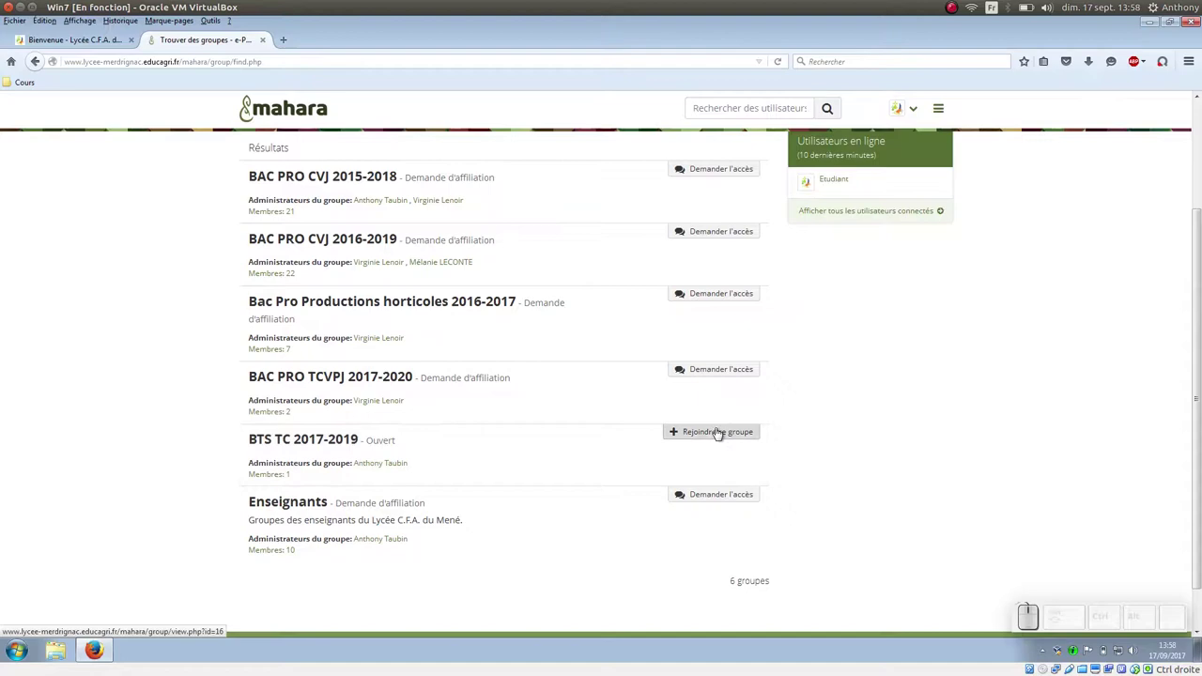
pyautogui.click(722, 428)
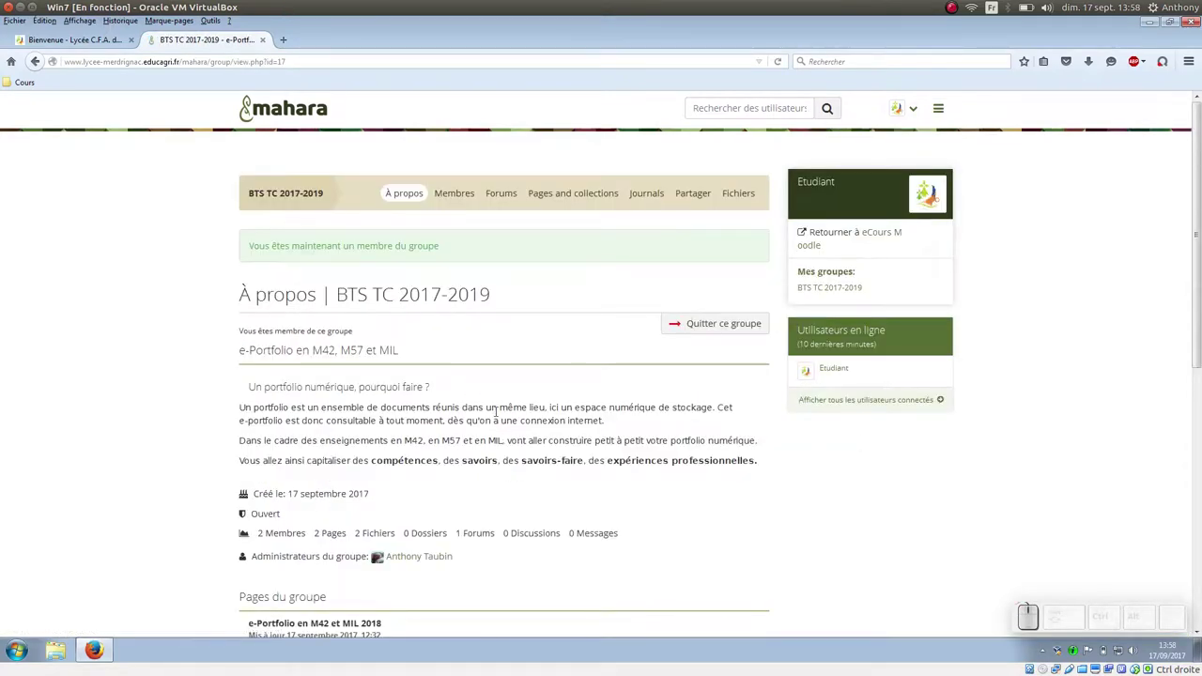
pyautogui.scroll(-3)
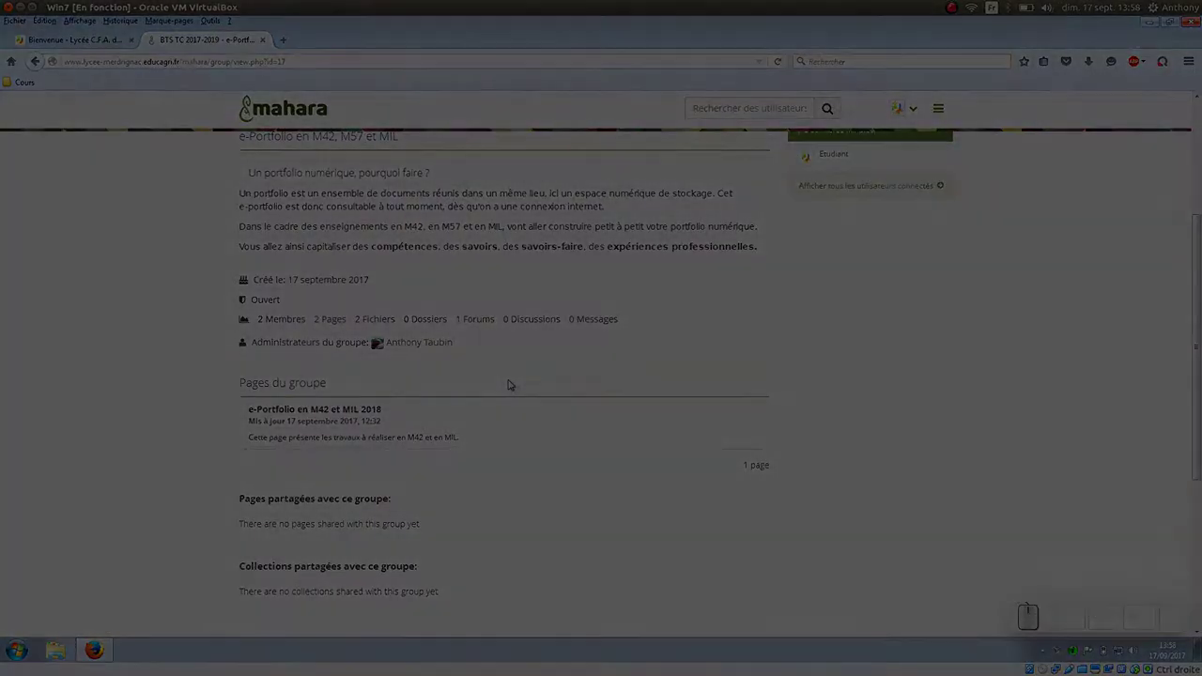
# Step: Go to the Portfolio's Pages and collections overview
pyautogui.click(938, 116)
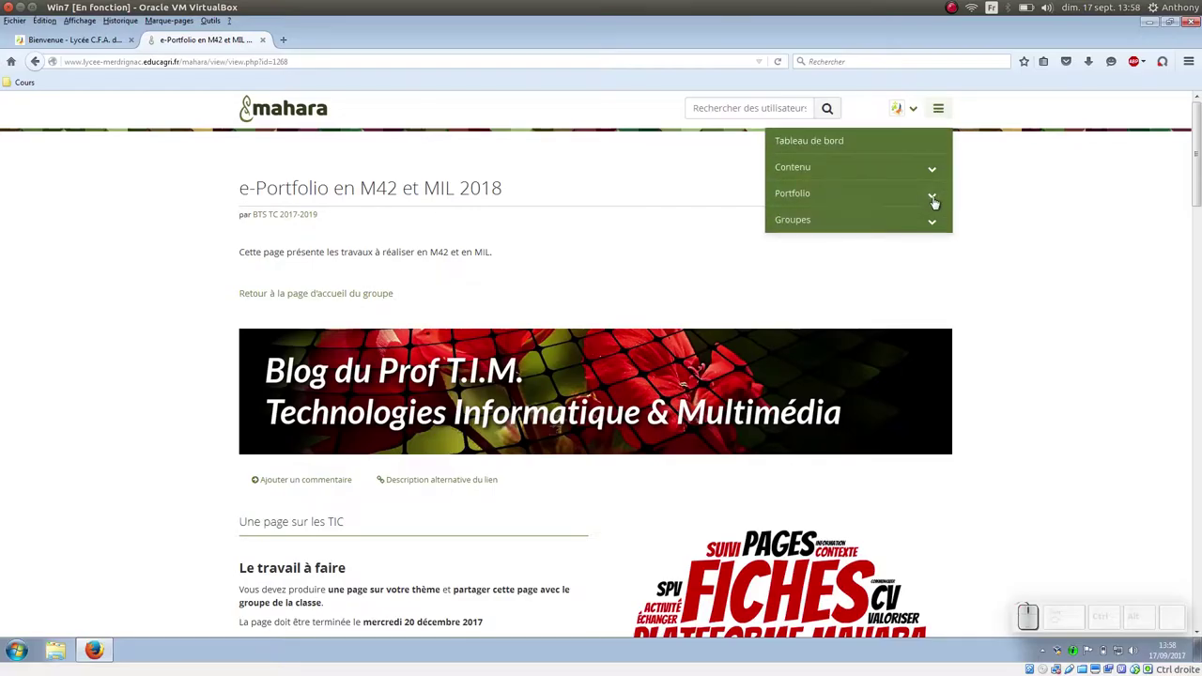
pyautogui.click(938, 191)
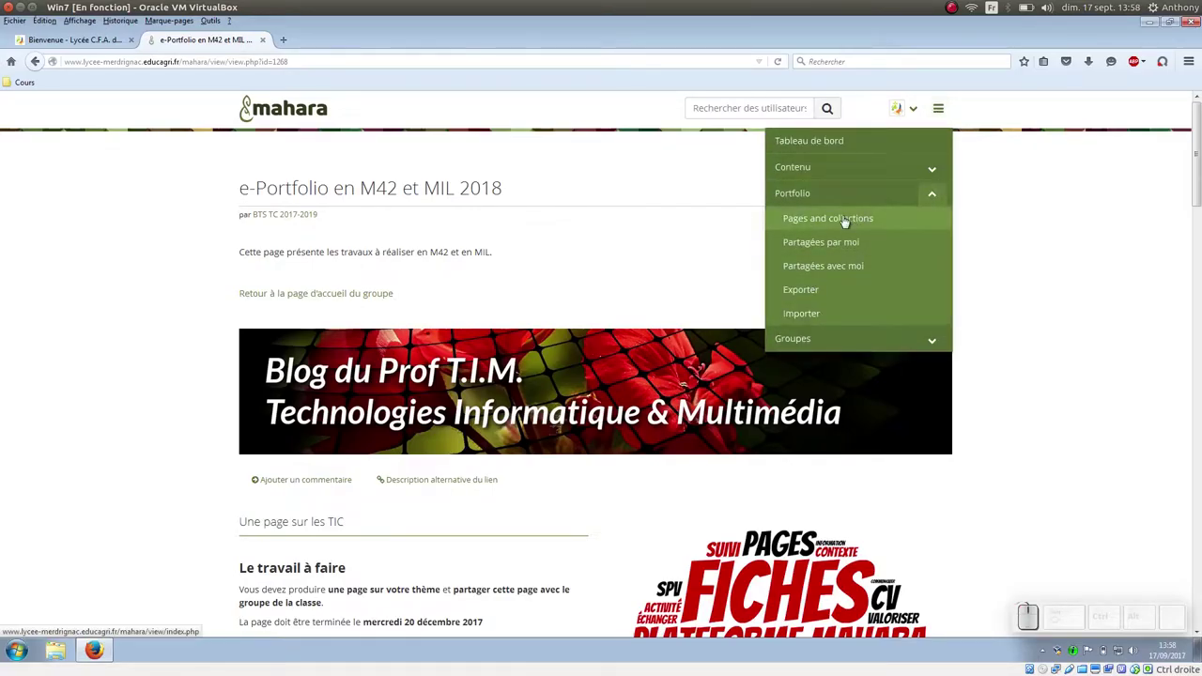
pyautogui.click(847, 214)
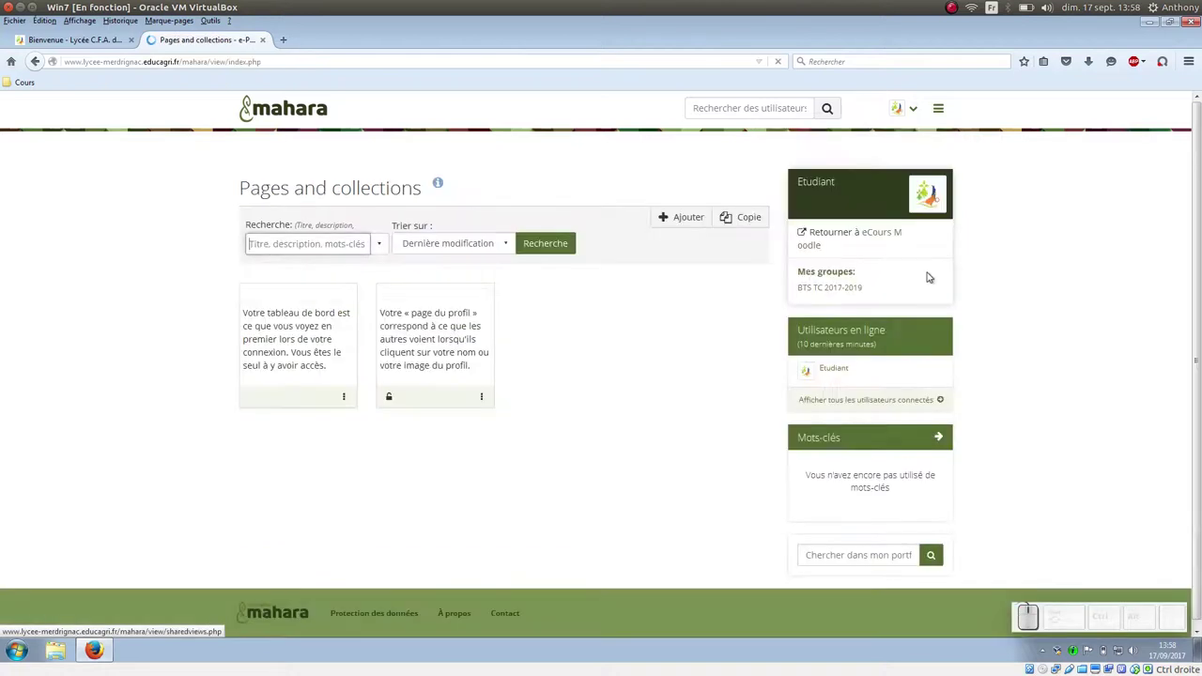